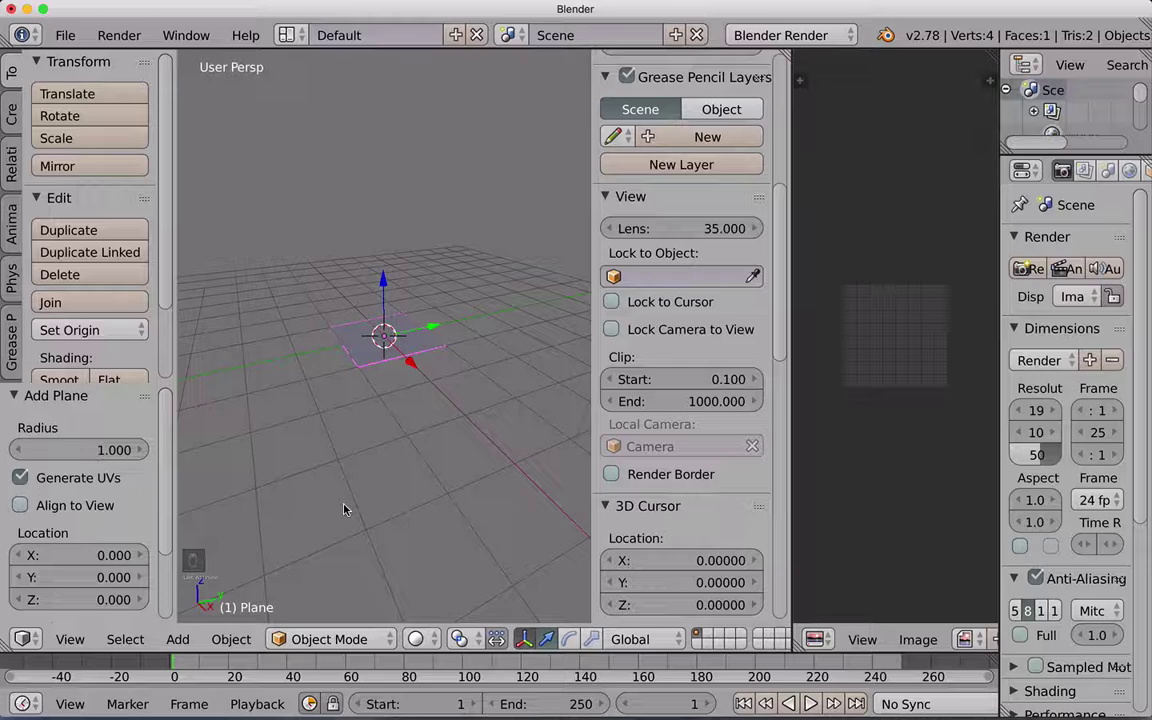
Orbit around the new plane and settle on a straight-down top view of it
drag(337, 438, 351, 458)
middle_click(356, 461)
drag(395, 457, 419, 446)
middle_click(420, 448)
middle_click(416, 462)
middle_click(409, 474)
drag(403, 485, 400, 487)
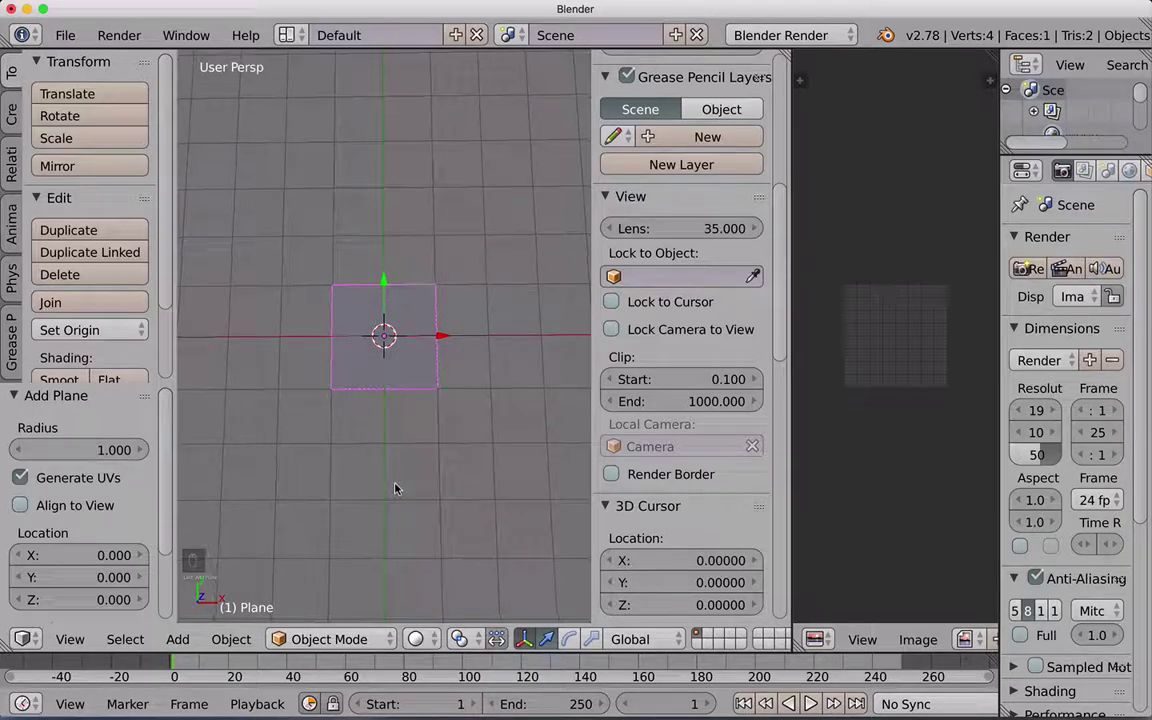
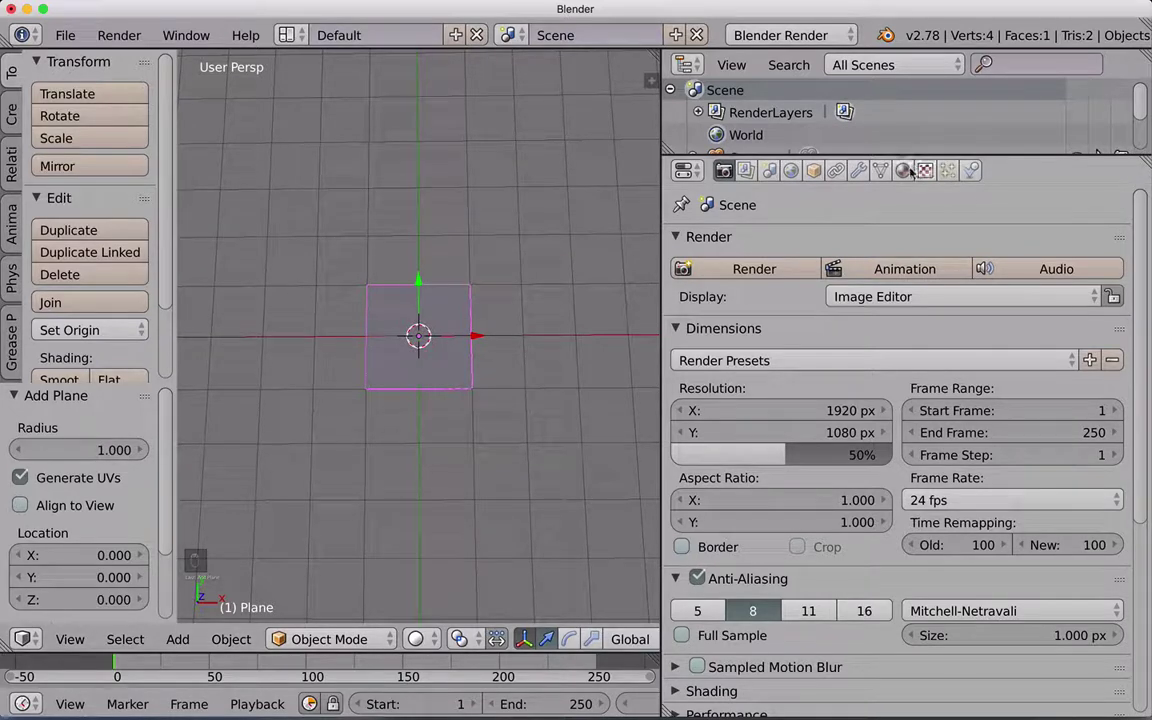
Create a material named foglia on the plane and add a first texture to it
drag(909, 171, 771, 259)
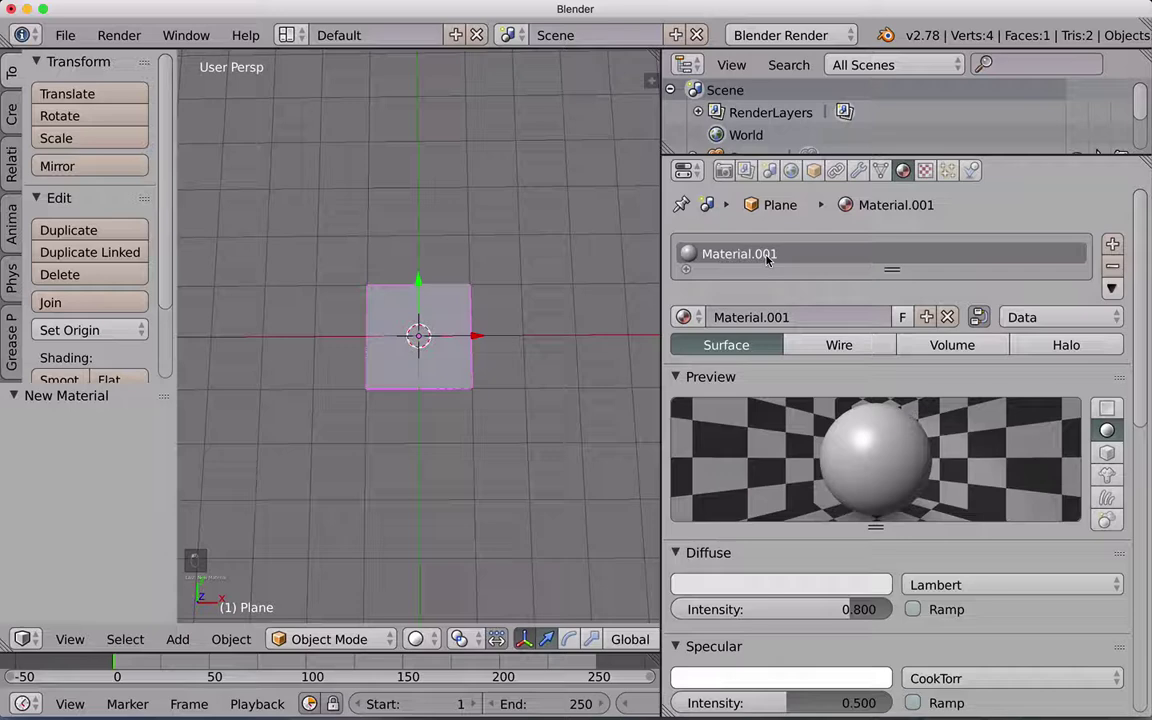
drag(424, 328, 536, 477)
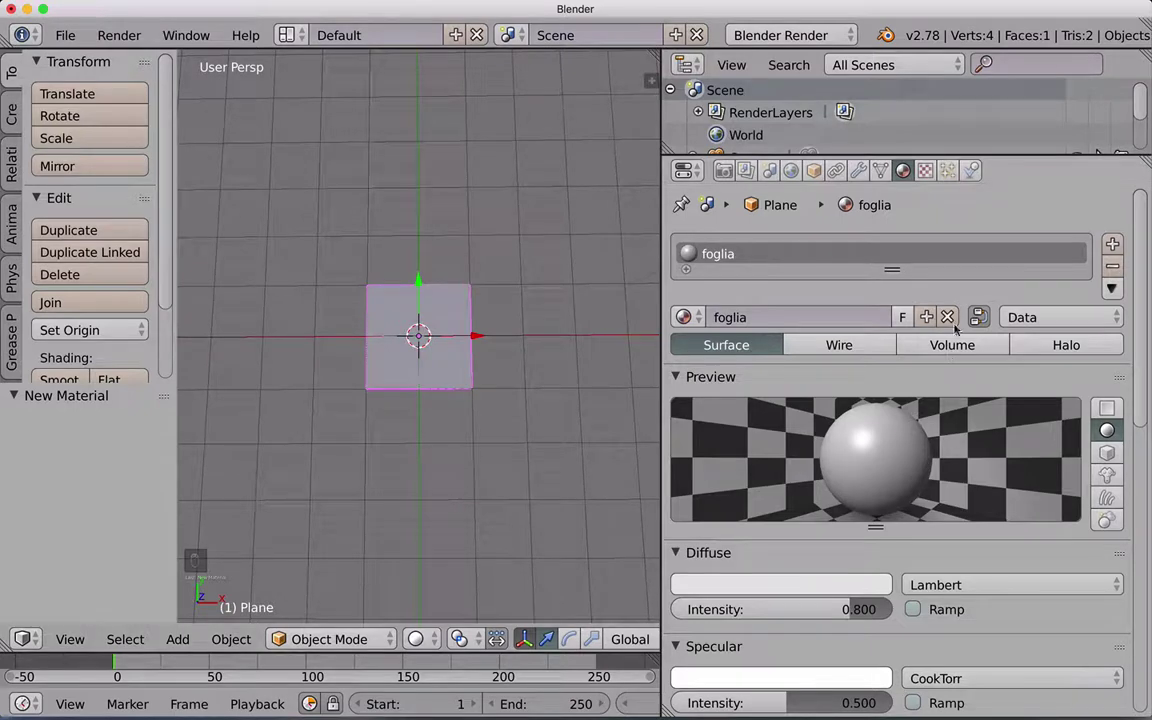
click(928, 174)
drag(941, 225, 809, 416)
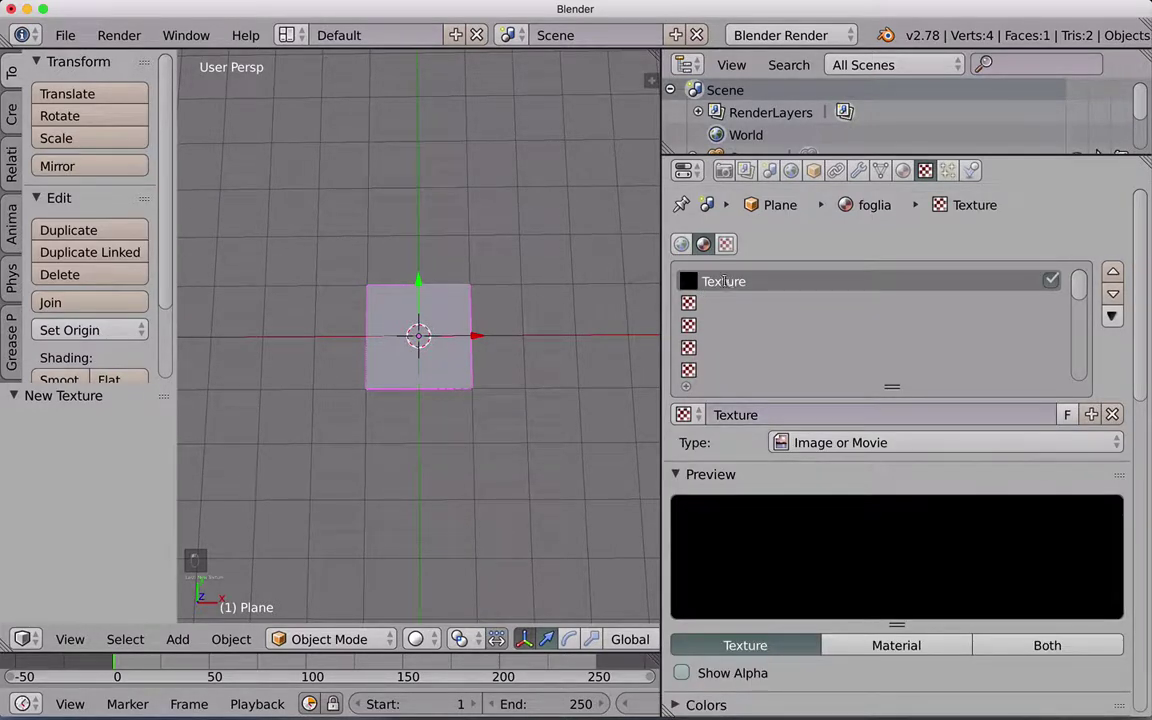
Name the texture diffuse, load leave_4_front.png with UVMap mapping, and show it textured in the viewport
key(f)
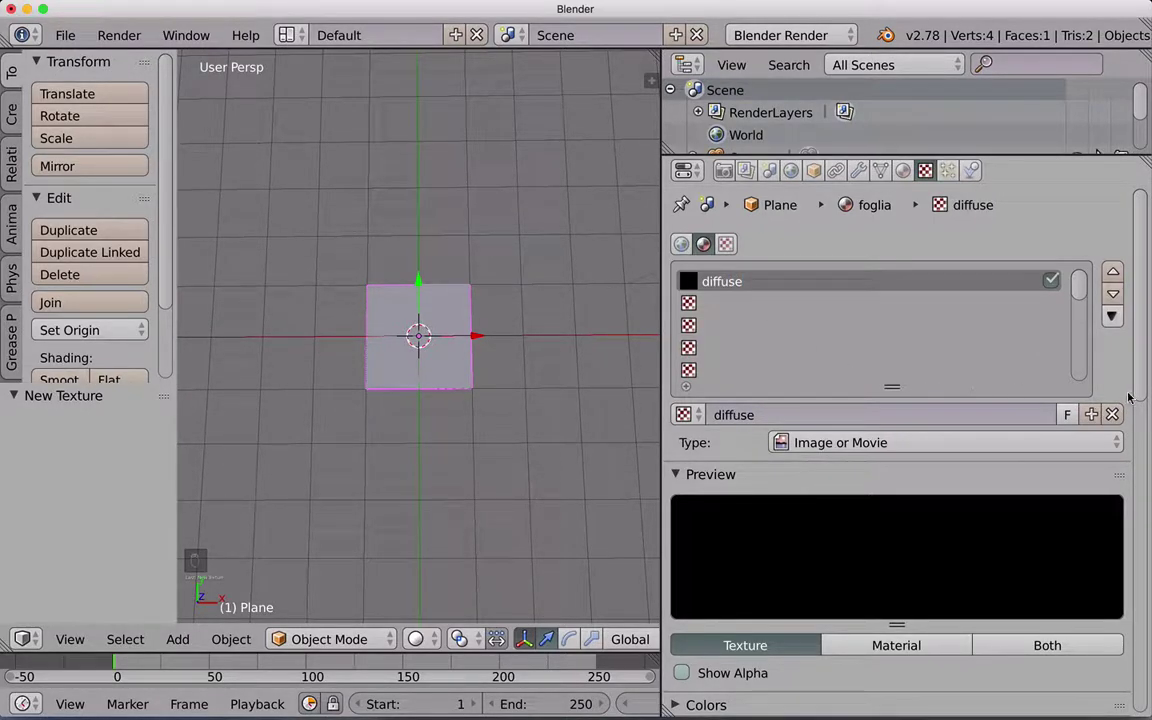
drag(1137, 399, 1121, 478)
middle_click(975, 499)
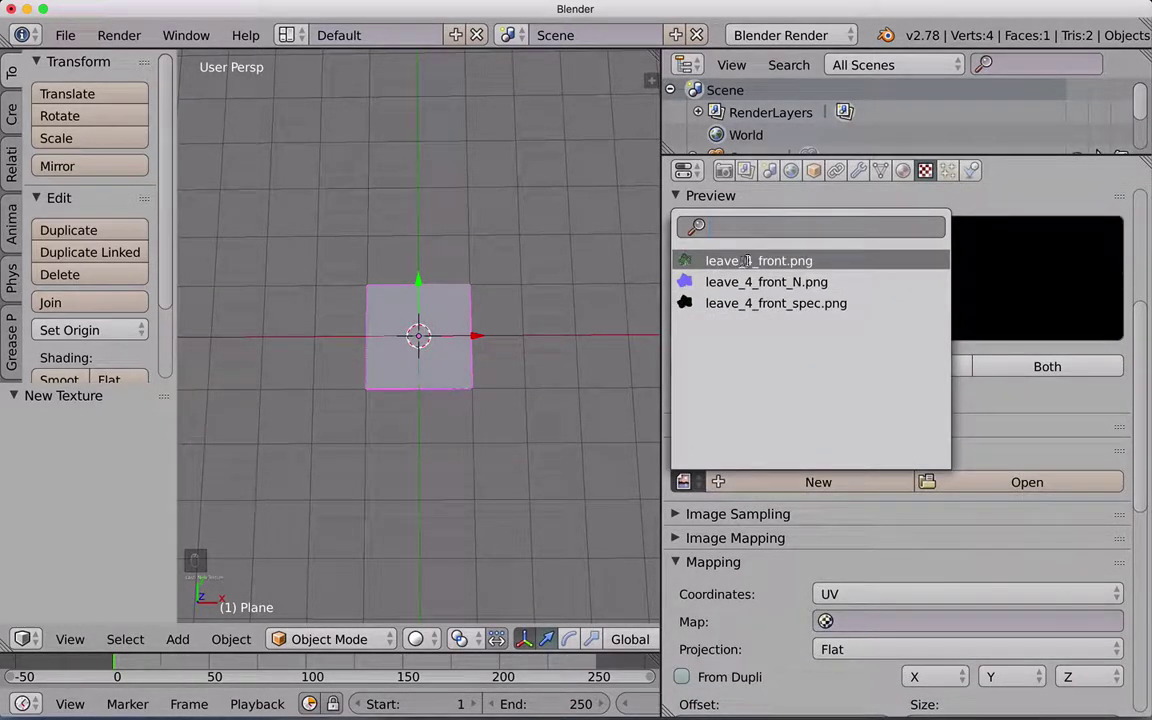
drag(754, 262, 1135, 482)
middle_click(1131, 499)
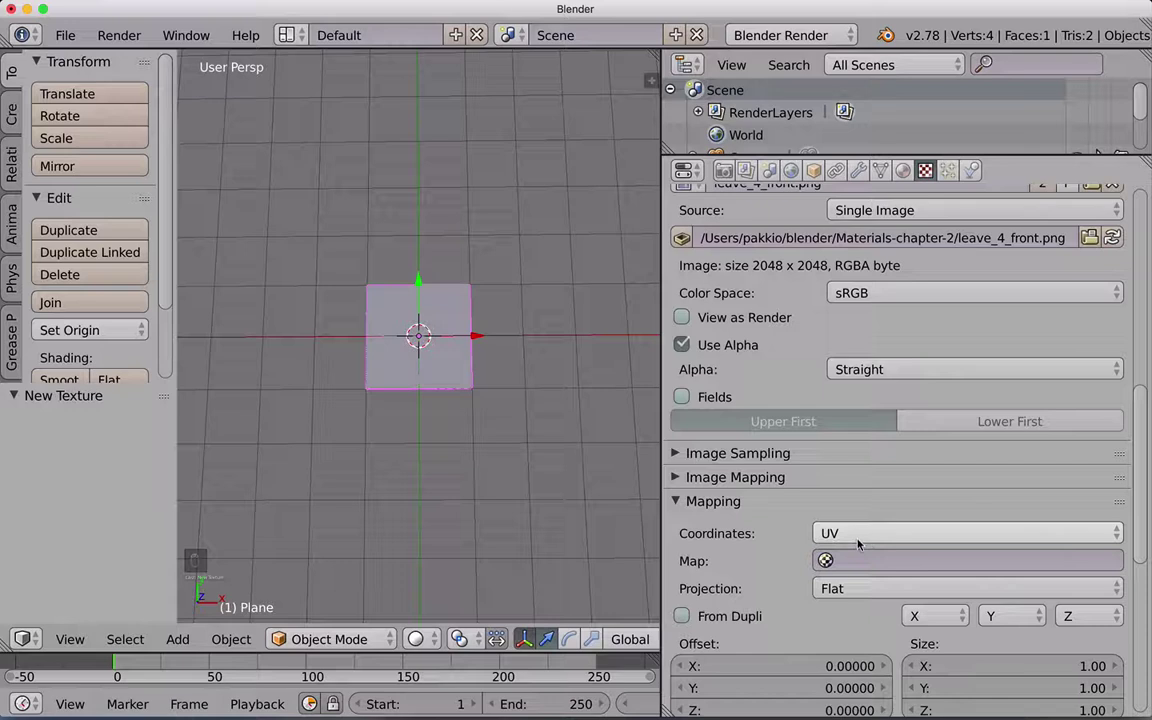
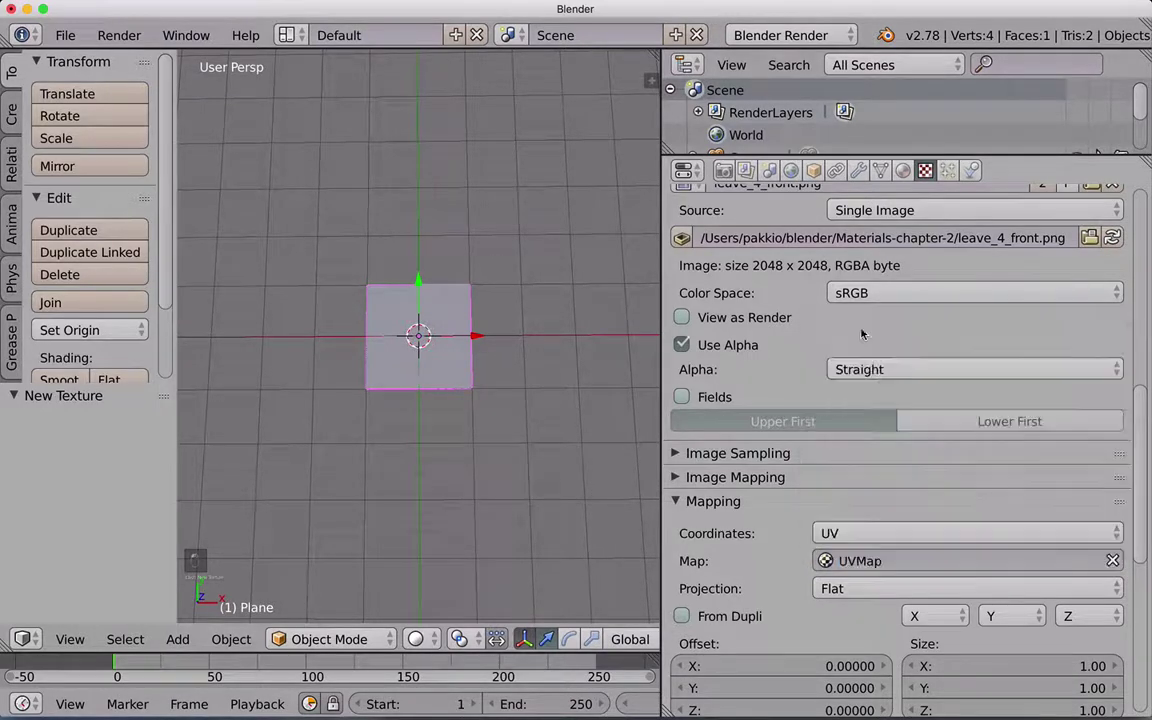
drag(659, 153, 428, 647)
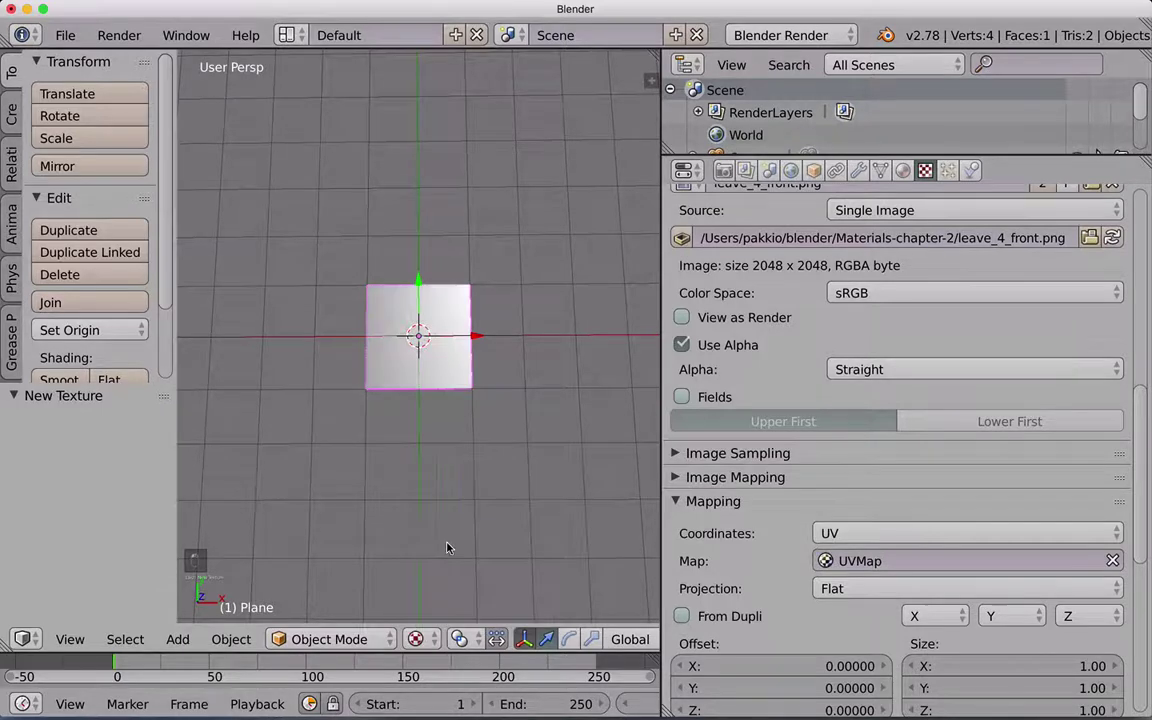
Preview the plane rendered, enable Show Alpha on the texture preview, and go to the foglia material
drag(426, 525, 432, 642)
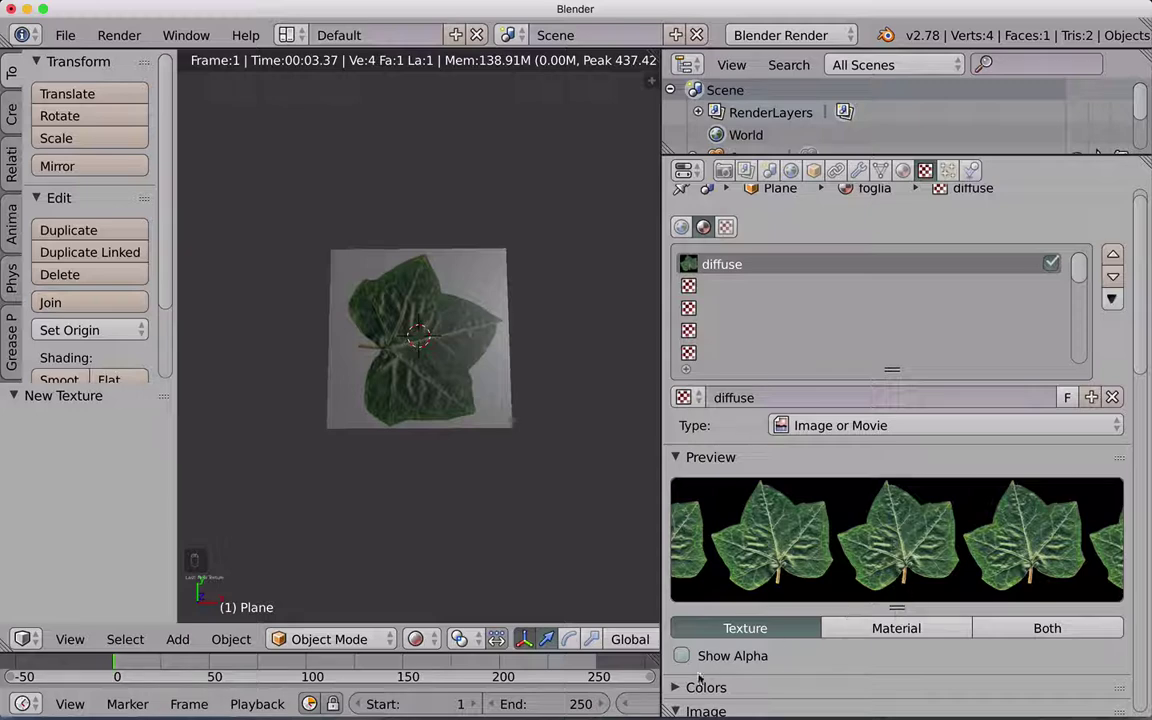
drag(683, 658, 815, 543)
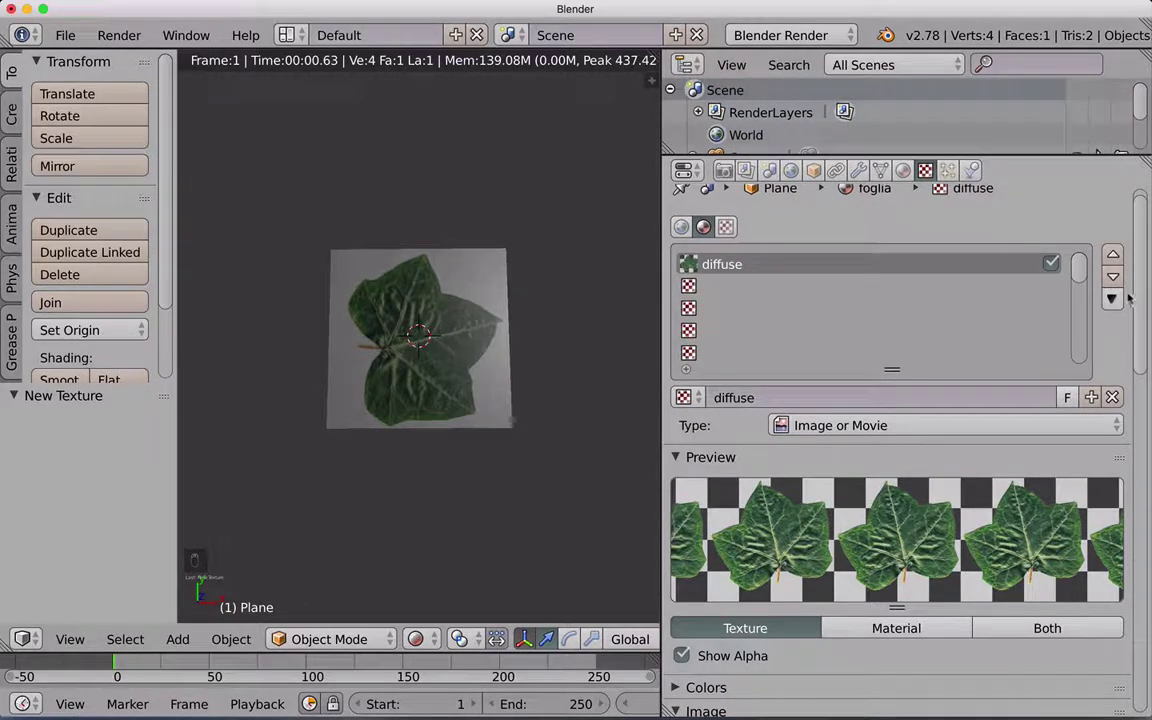
drag(909, 169, 1109, 379)
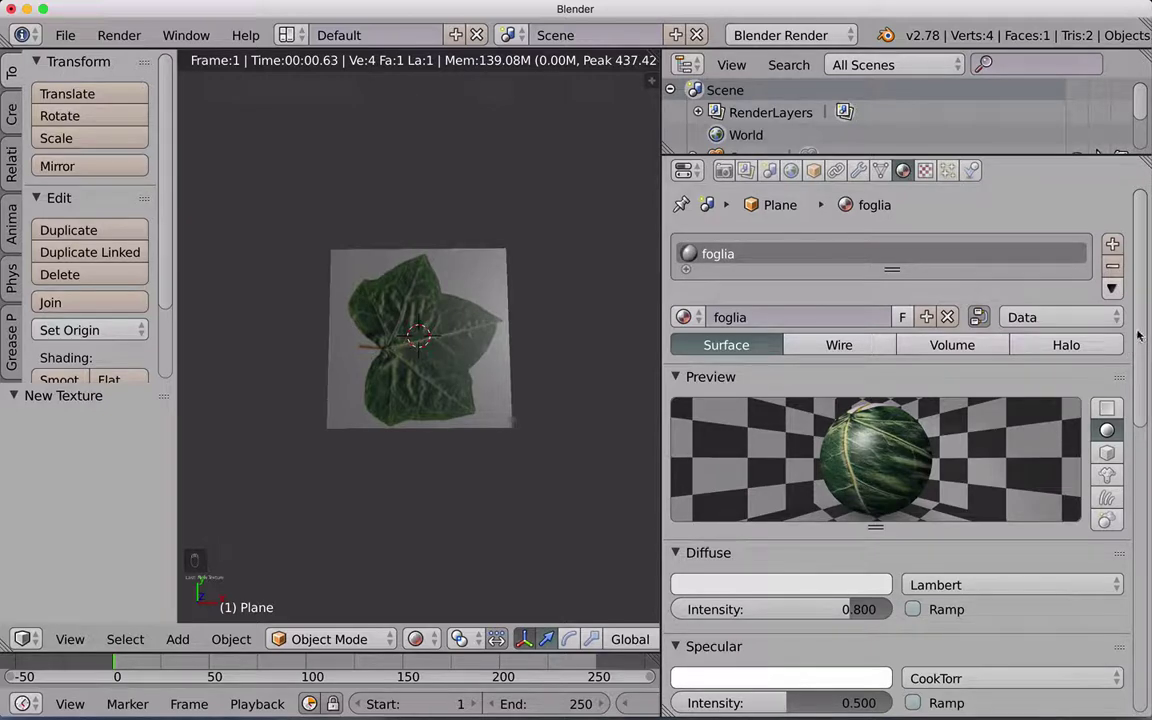
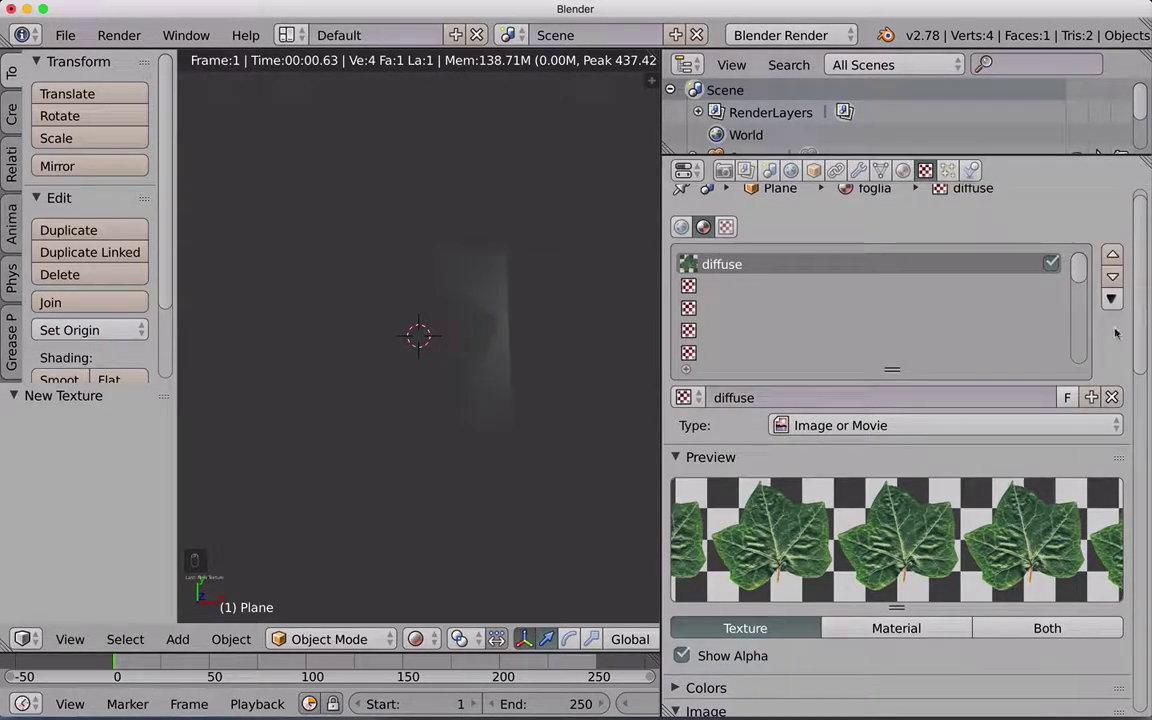
Enable Alpha under the diffuse texture's Influence so only the leaf shape stays opaque
drag(1127, 387, 688, 519)
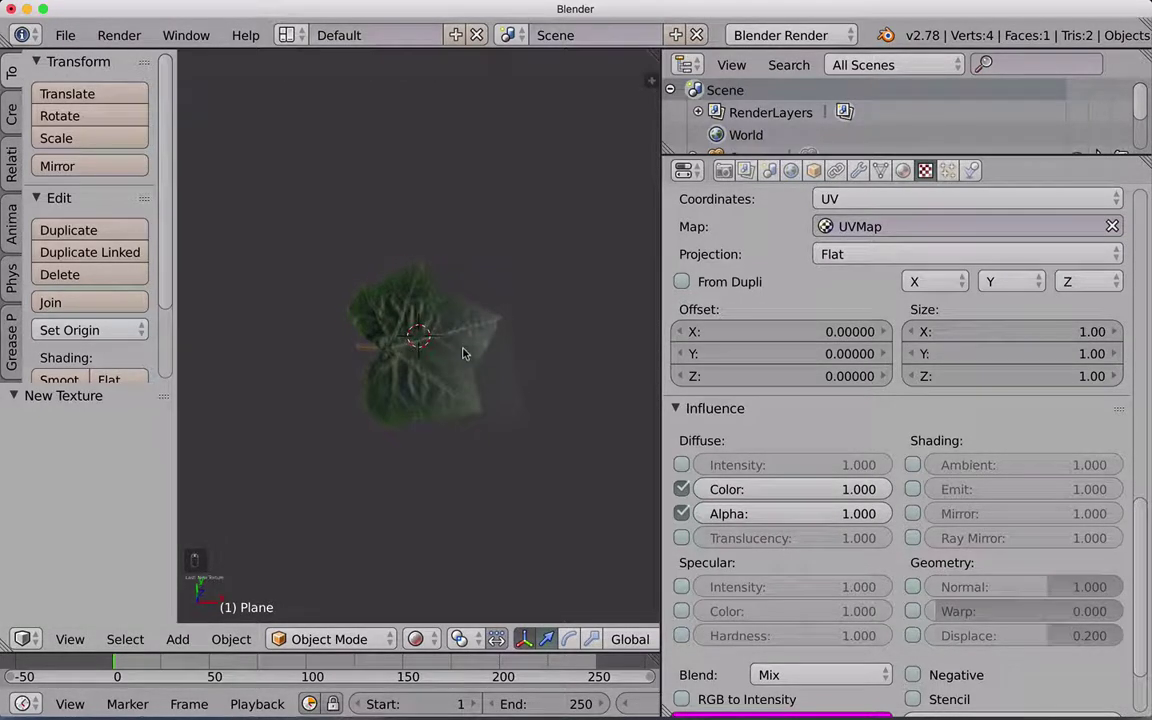
middle_click(472, 354)
middle_click(488, 357)
drag(503, 352, 524, 348)
middle_click(527, 347)
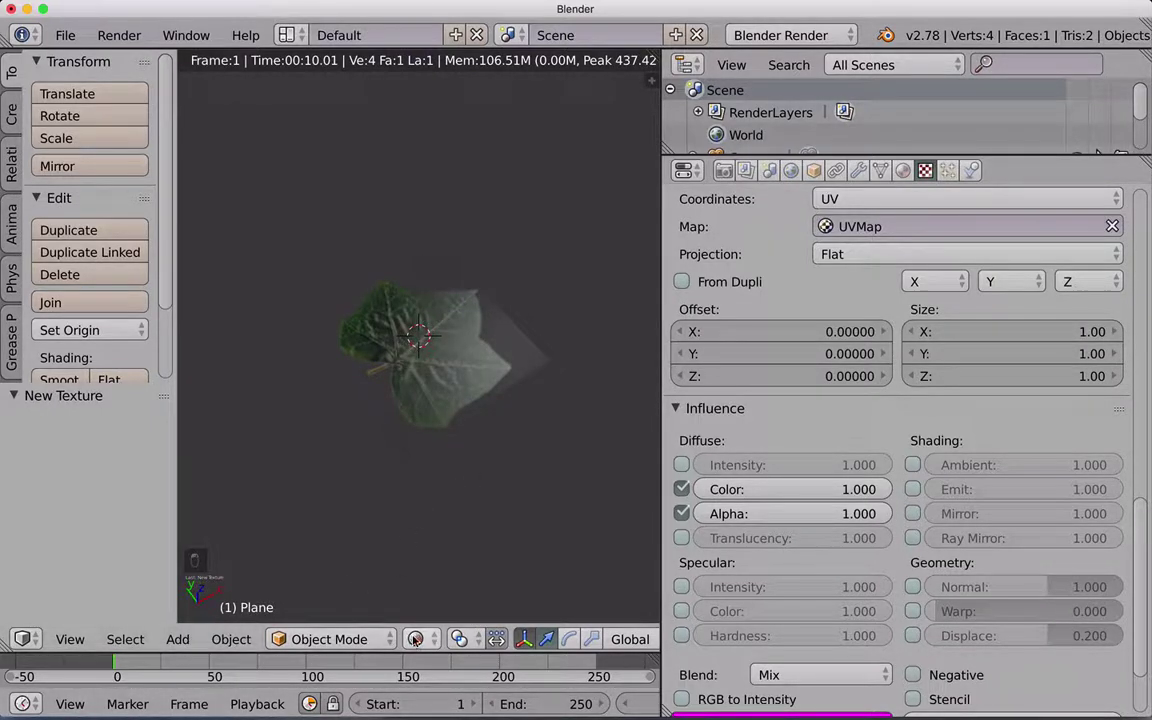
Return the viewport to textured shading and view the leaf plane in perspective
click(457, 512)
drag(435, 440, 449, 431)
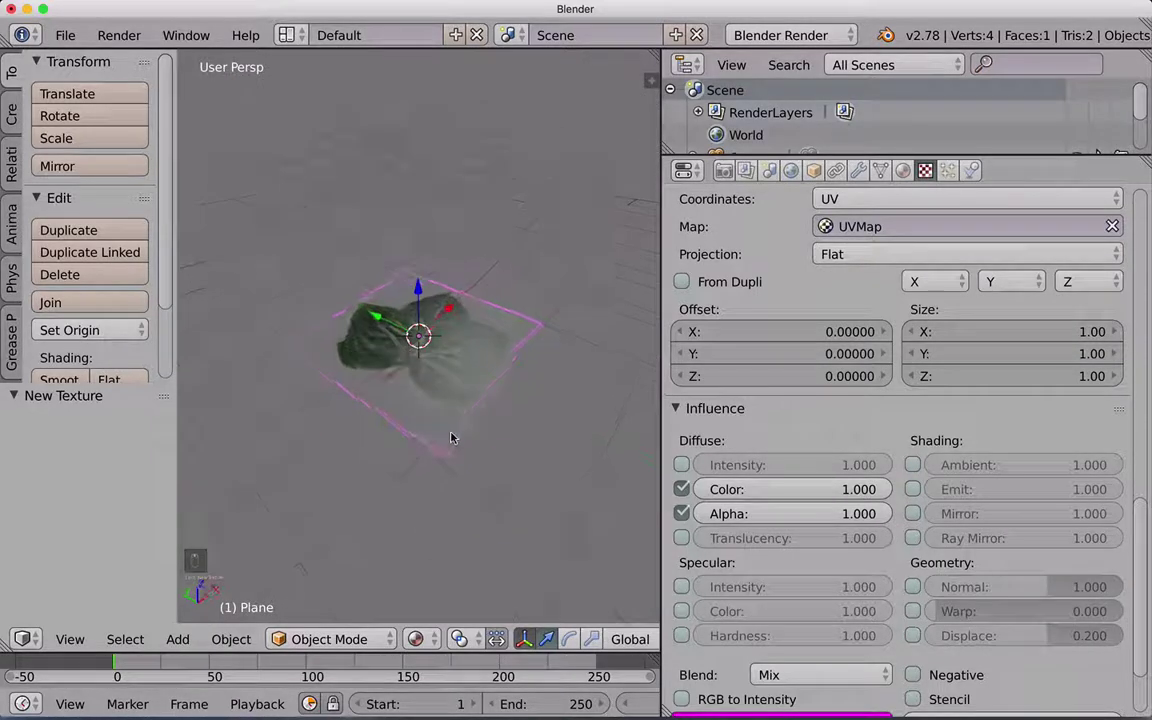
middle_click(451, 441)
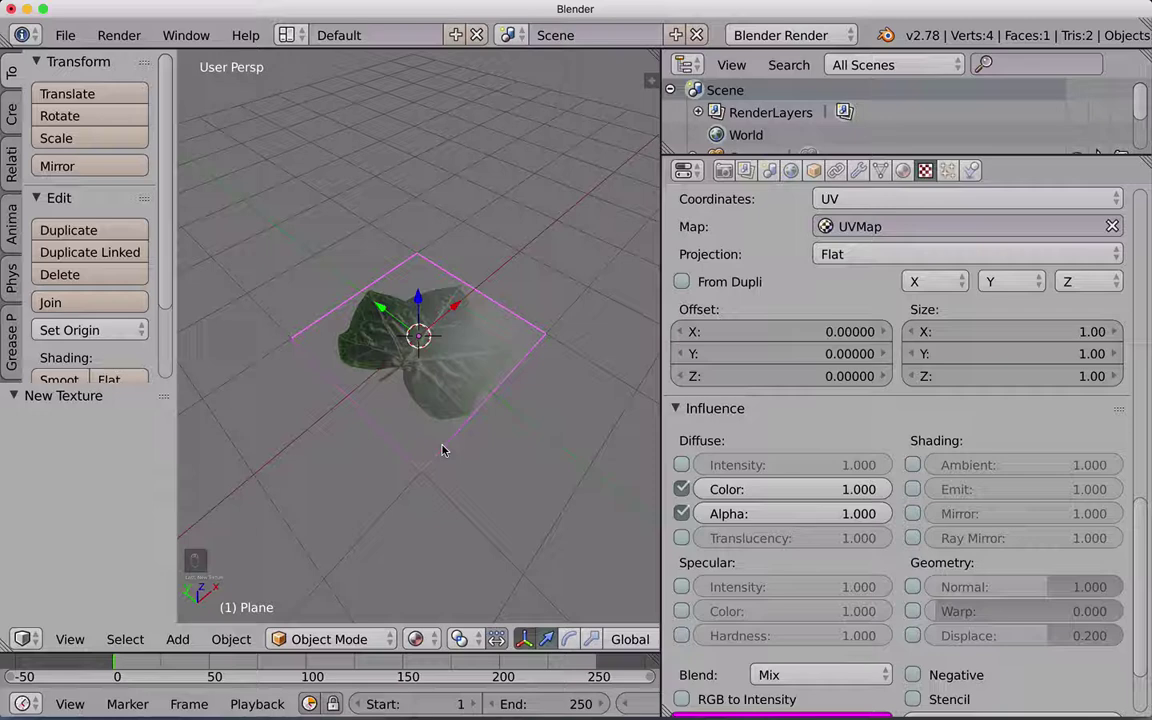
Add a monkey head and move it down below the leaf plane
key(shift+a)
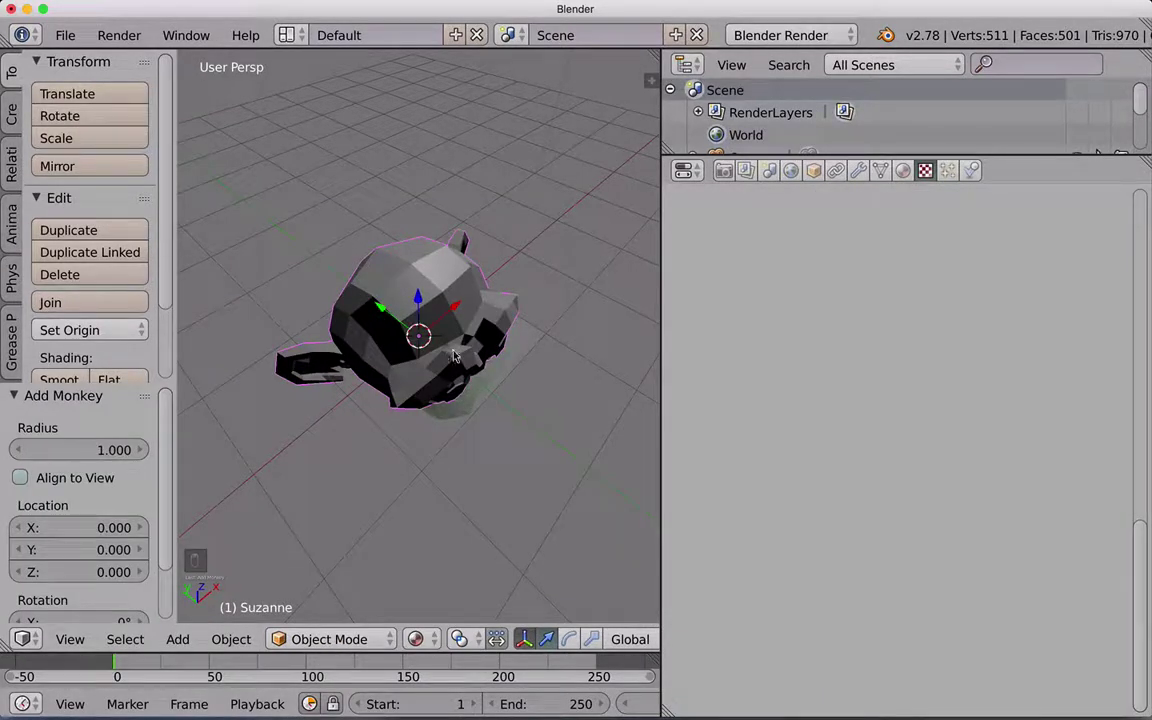
key(r)
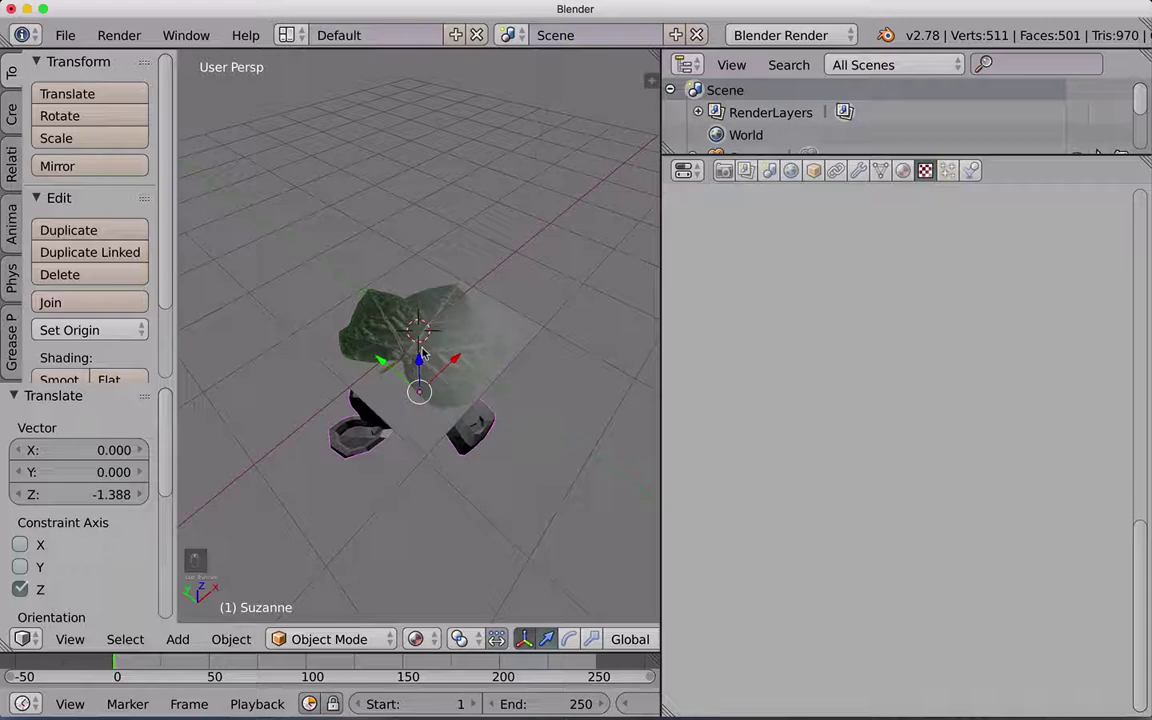
middle_click(429, 343)
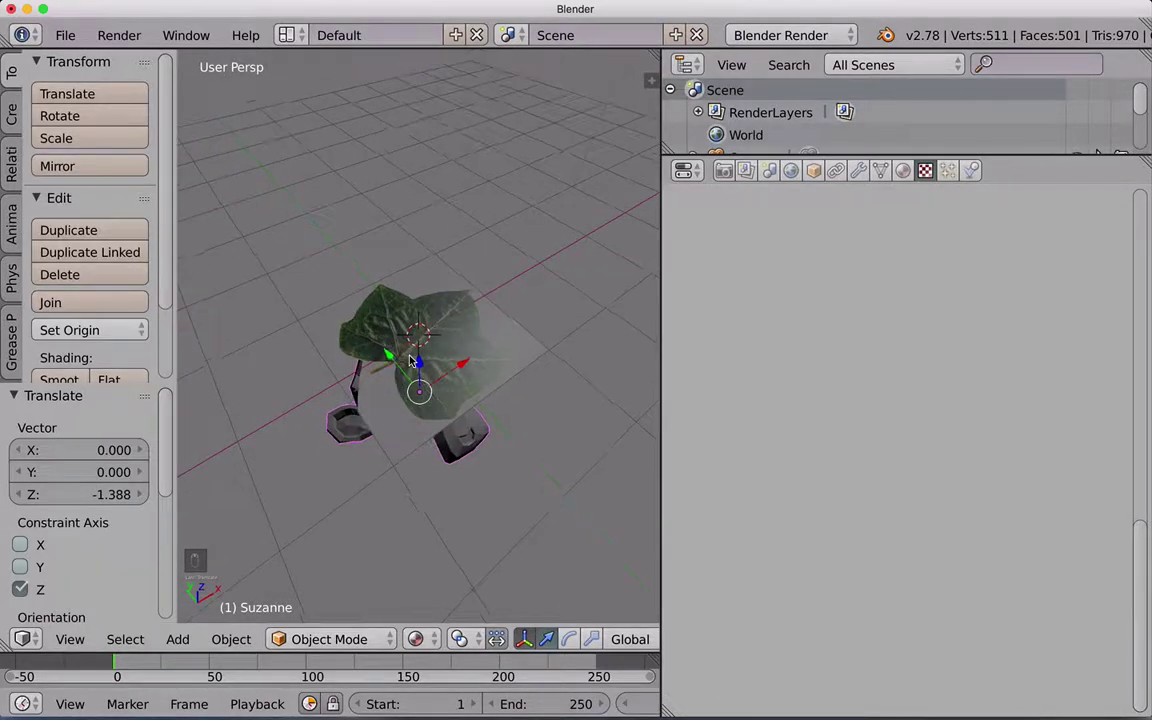
middle_click(431, 356)
click(431, 362)
middle_click(427, 360)
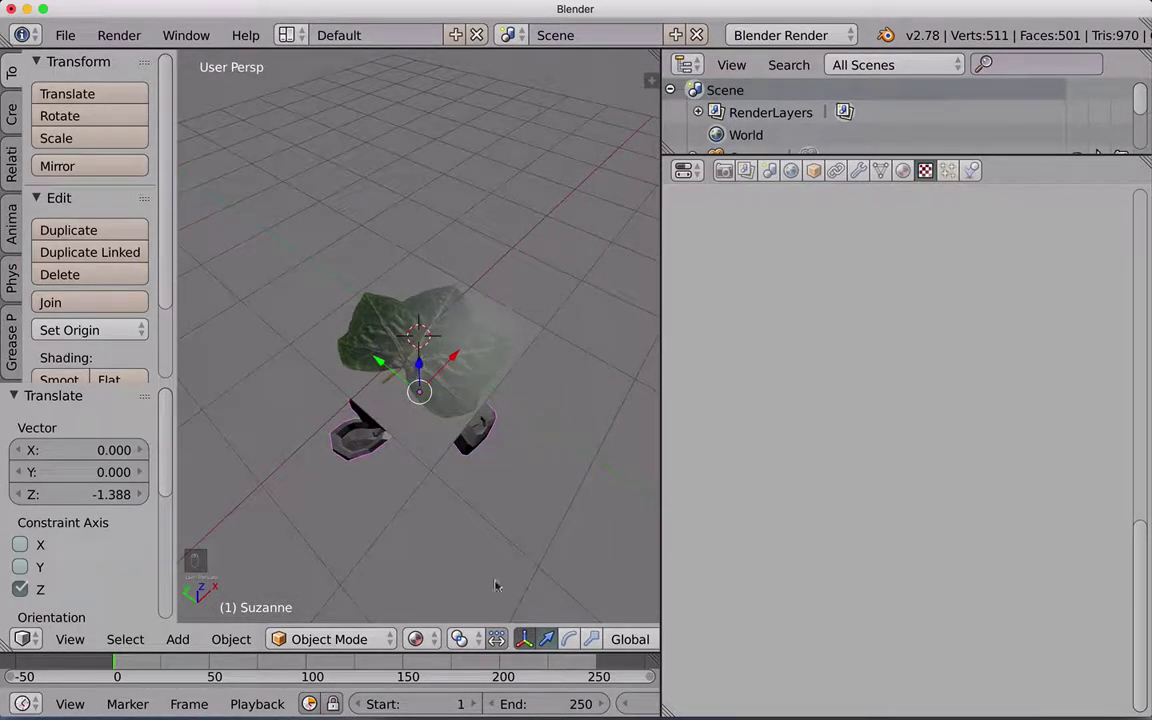
Switch the lamp to Hemi type at energy 1.0, viewing the whole scene around the leaf and monkey
drag(383, 426, 472, 503)
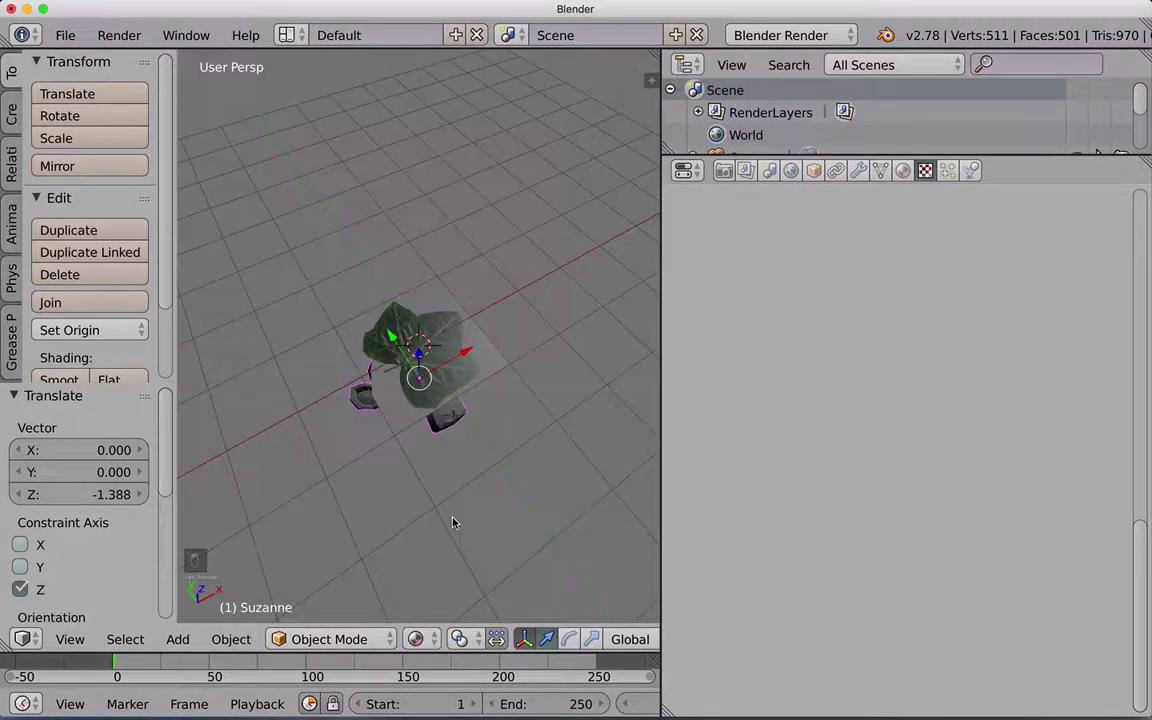
drag(437, 361, 468, 339)
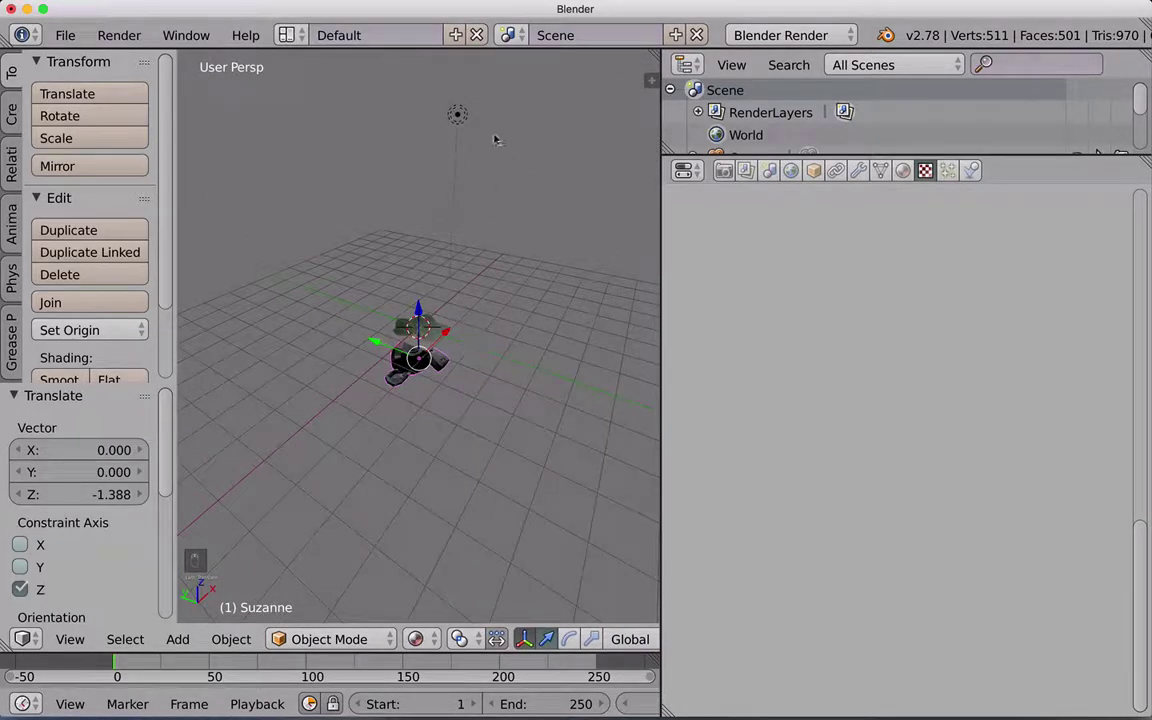
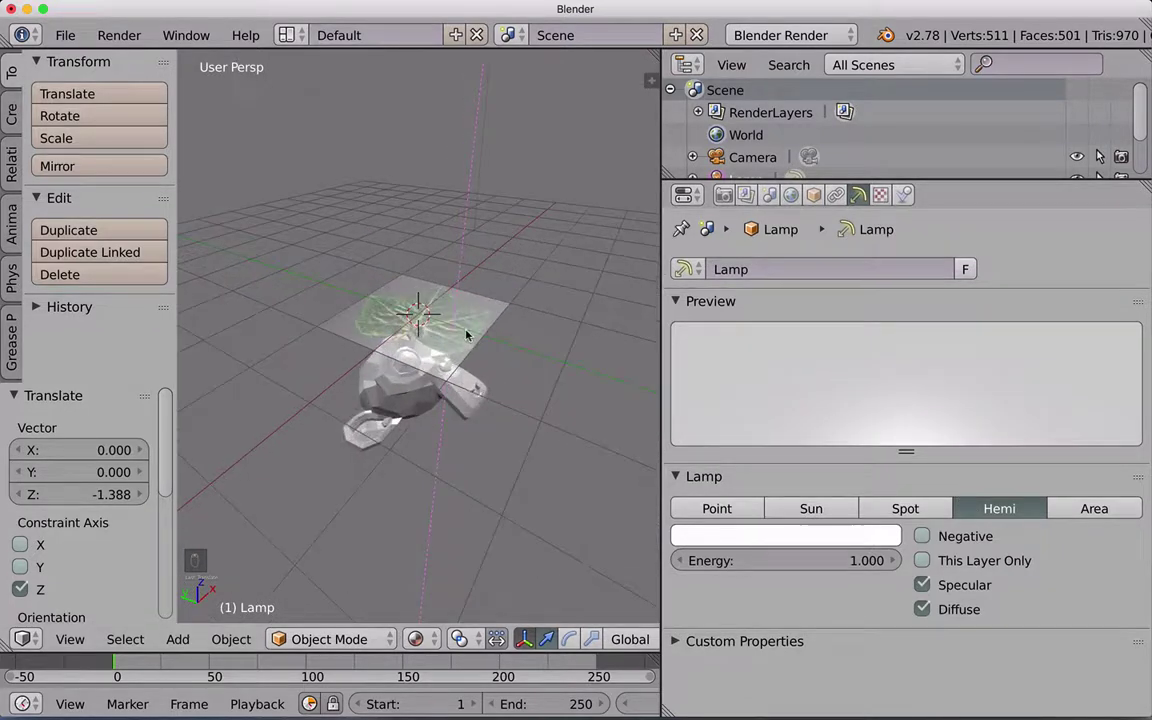
drag(477, 315, 470, 328)
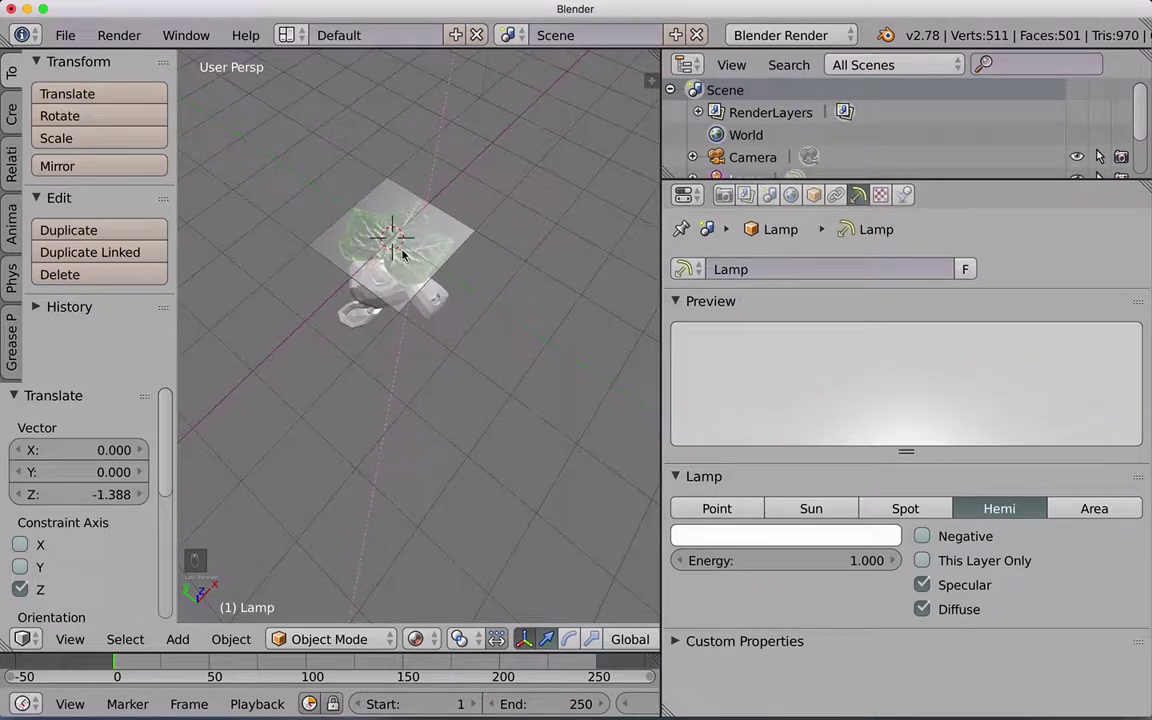
drag(409, 274, 410, 251)
middle_click(411, 244)
middle_click(410, 251)
drag(409, 258, 408, 249)
drag(409, 263, 418, 228)
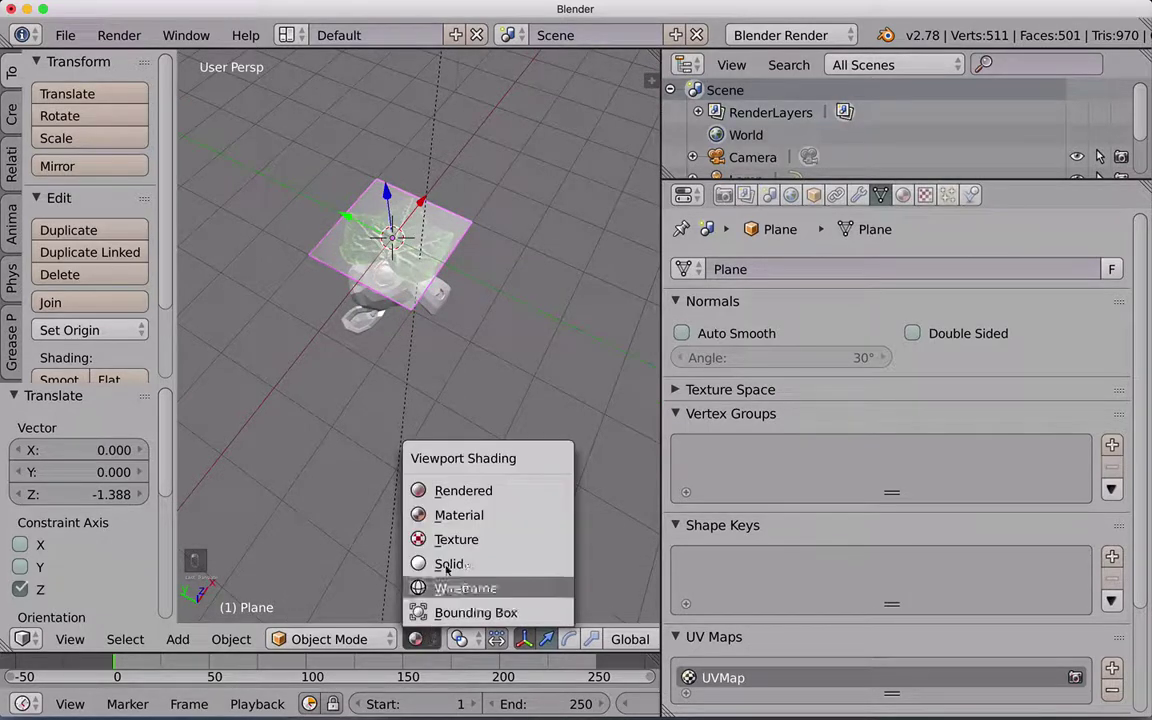
right_click(459, 501)
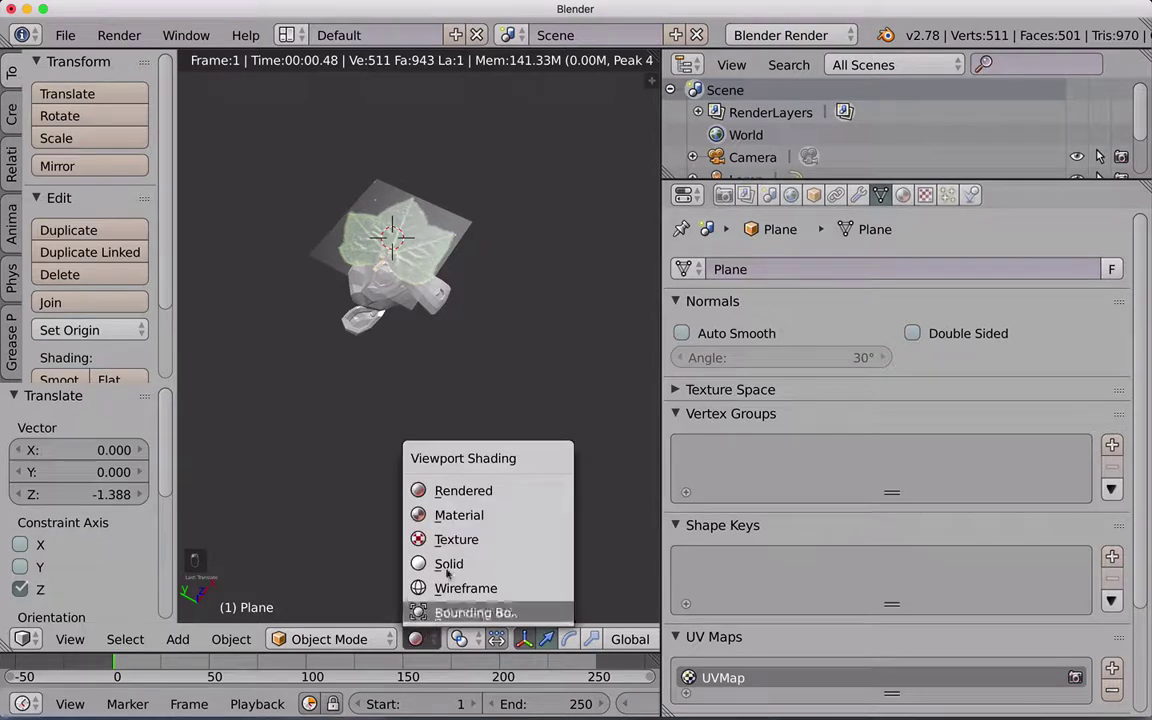
drag(460, 511, 424, 242)
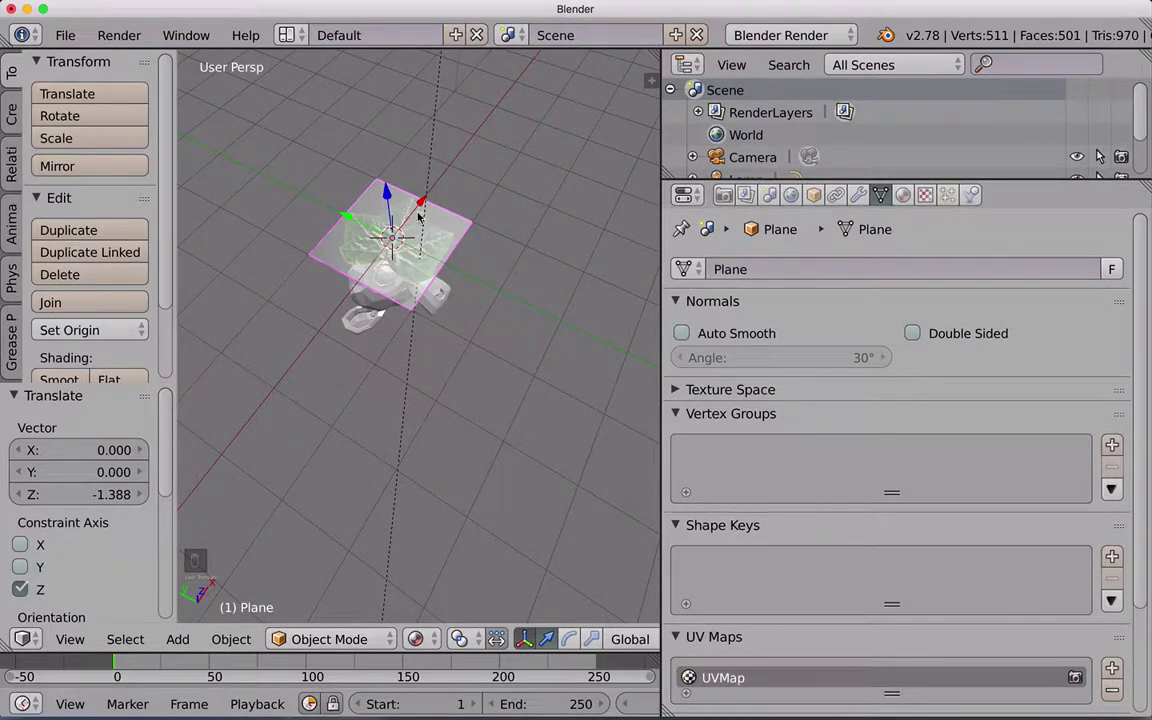
middle_click(428, 230)
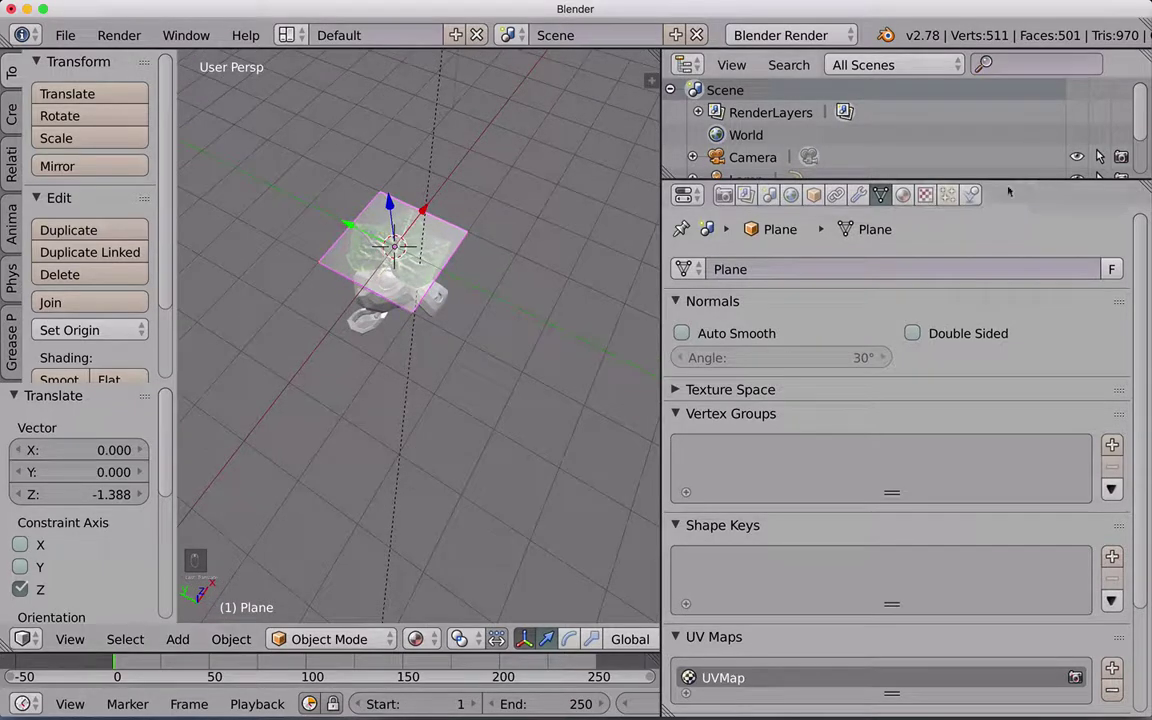
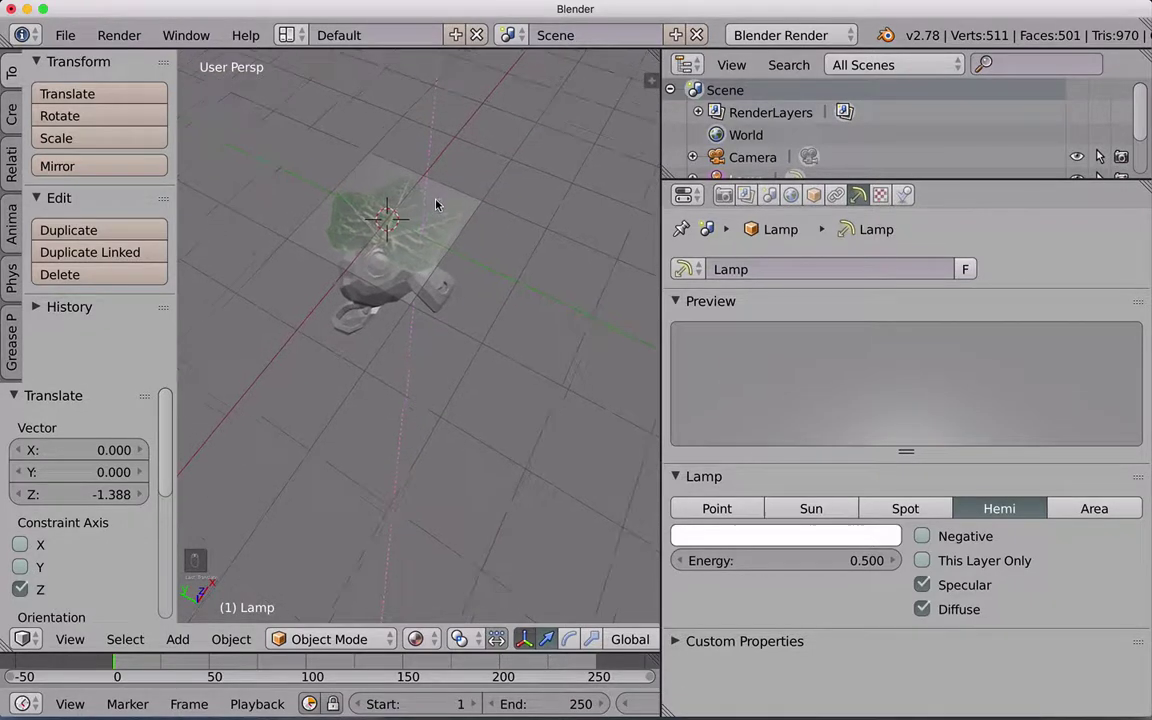
Rotate the hemi lamp about its centre to tilt it roughly 44 degrees
middle_click(429, 220)
middle_click(434, 206)
middle_click(446, 193)
middle_click(441, 203)
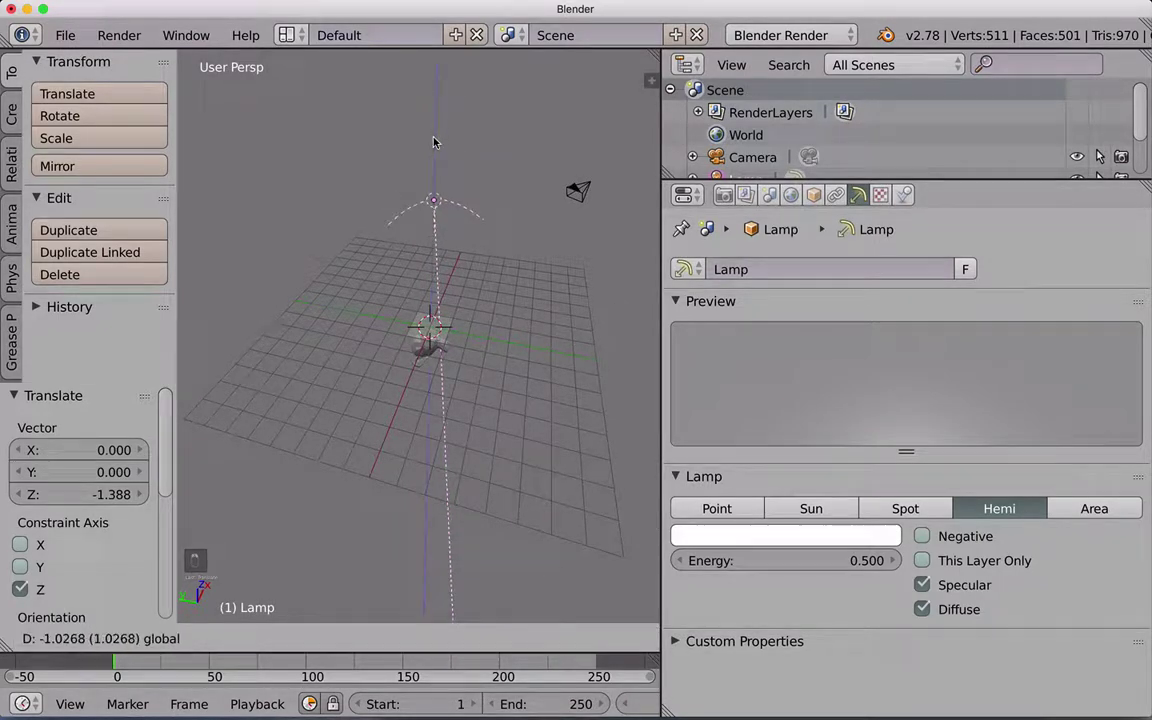
middle_click(465, 266)
middle_click(474, 260)
middle_click(476, 267)
key(r)
drag(442, 322, 415, 383)
key(r)
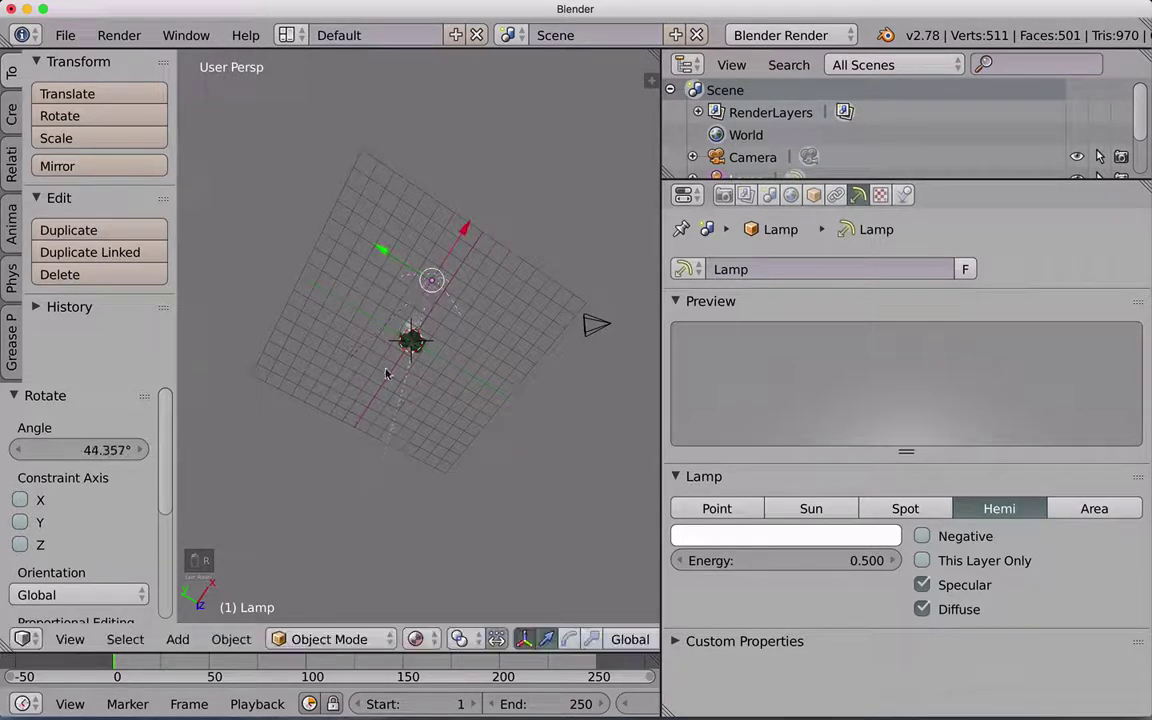
Move the lamp up along Z to about 1.723 above the leaf and monkey
drag(400, 334, 425, 296)
middle_click(434, 289)
drag(436, 284, 437, 234)
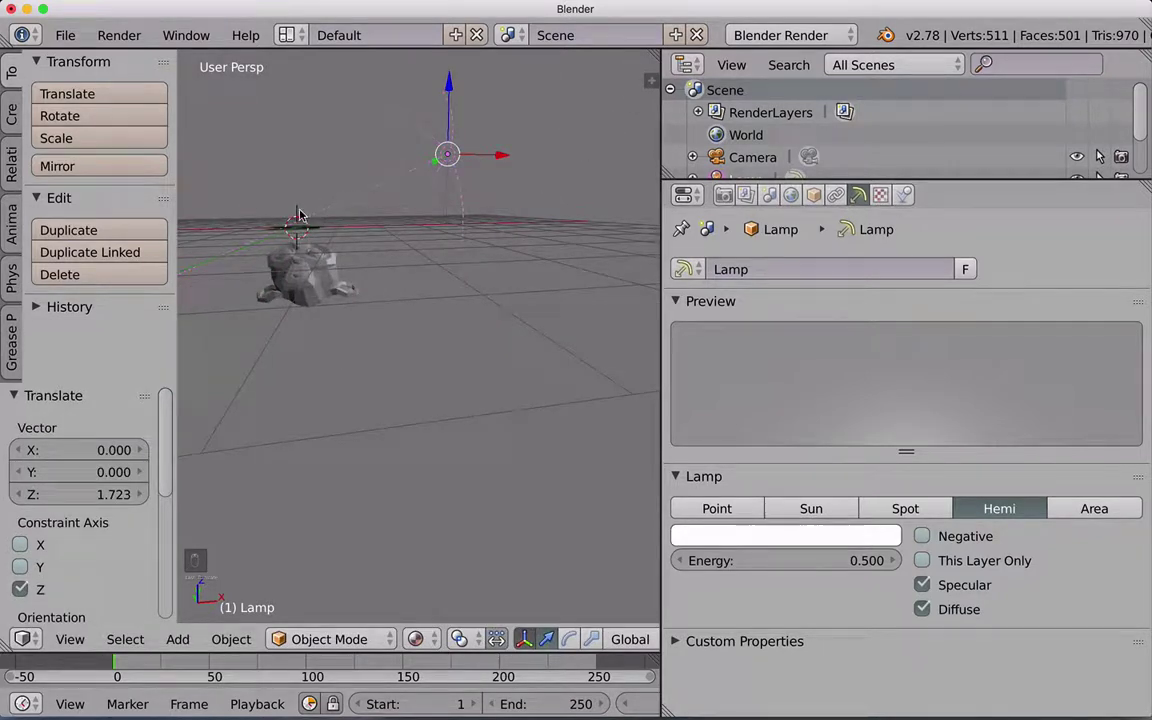
drag(332, 234, 365, 240)
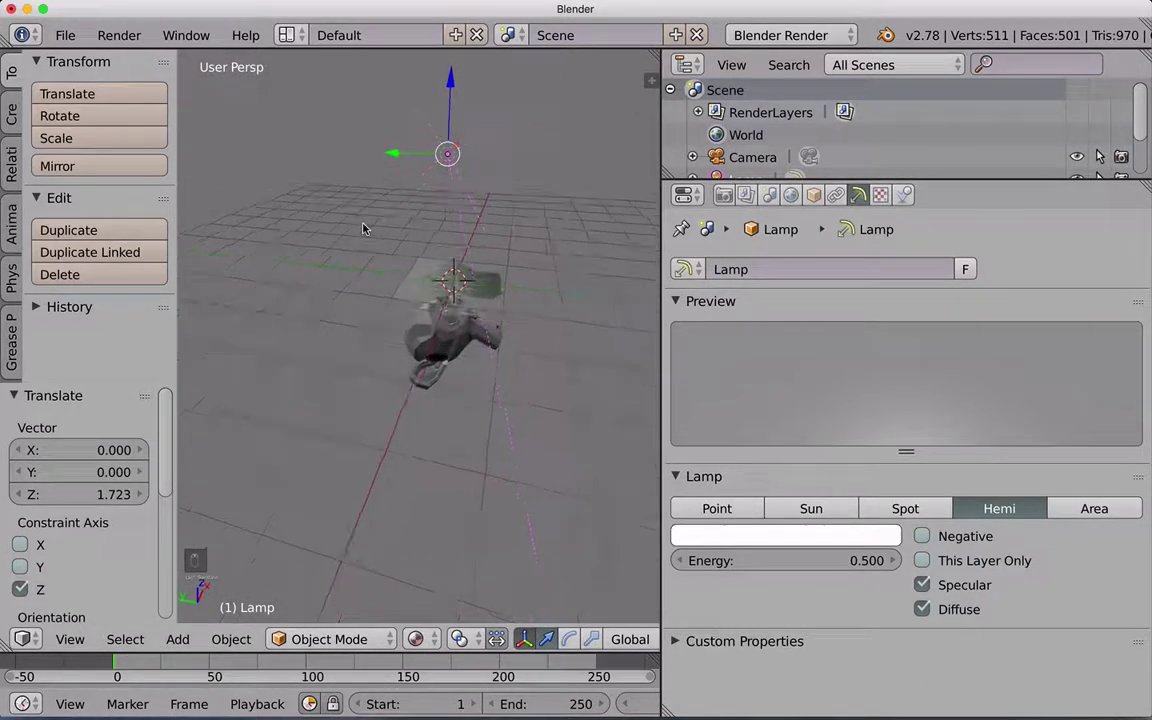
drag(368, 227, 408, 298)
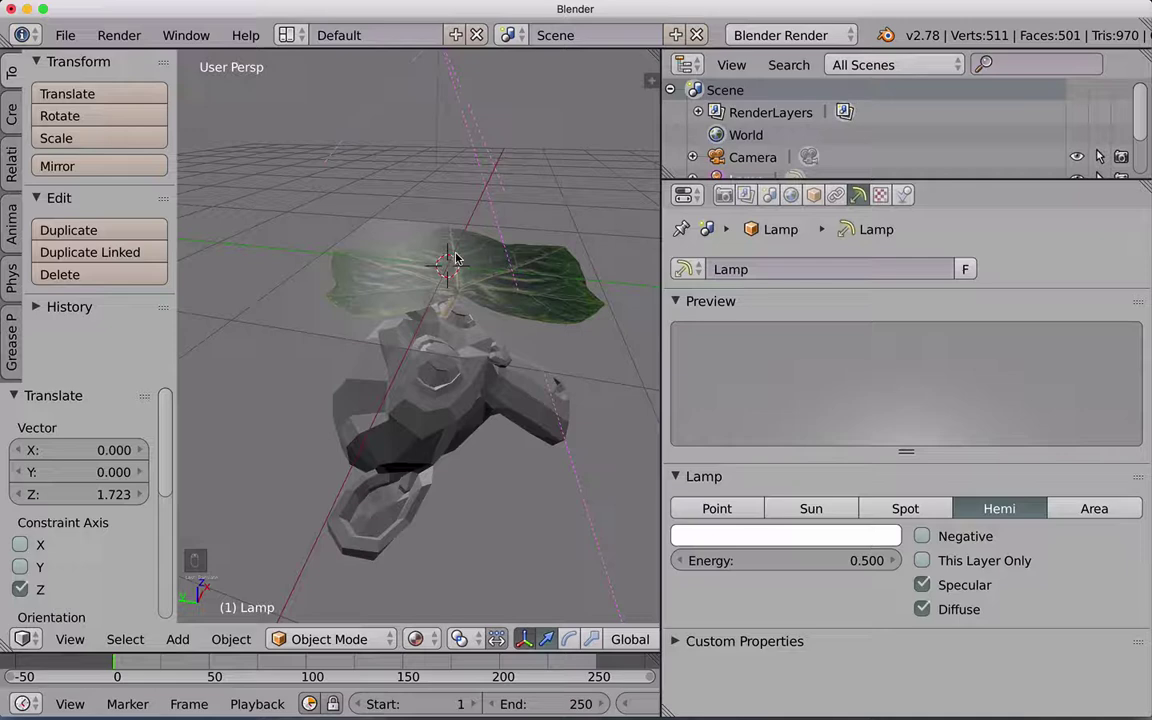
drag(453, 289, 550, 407)
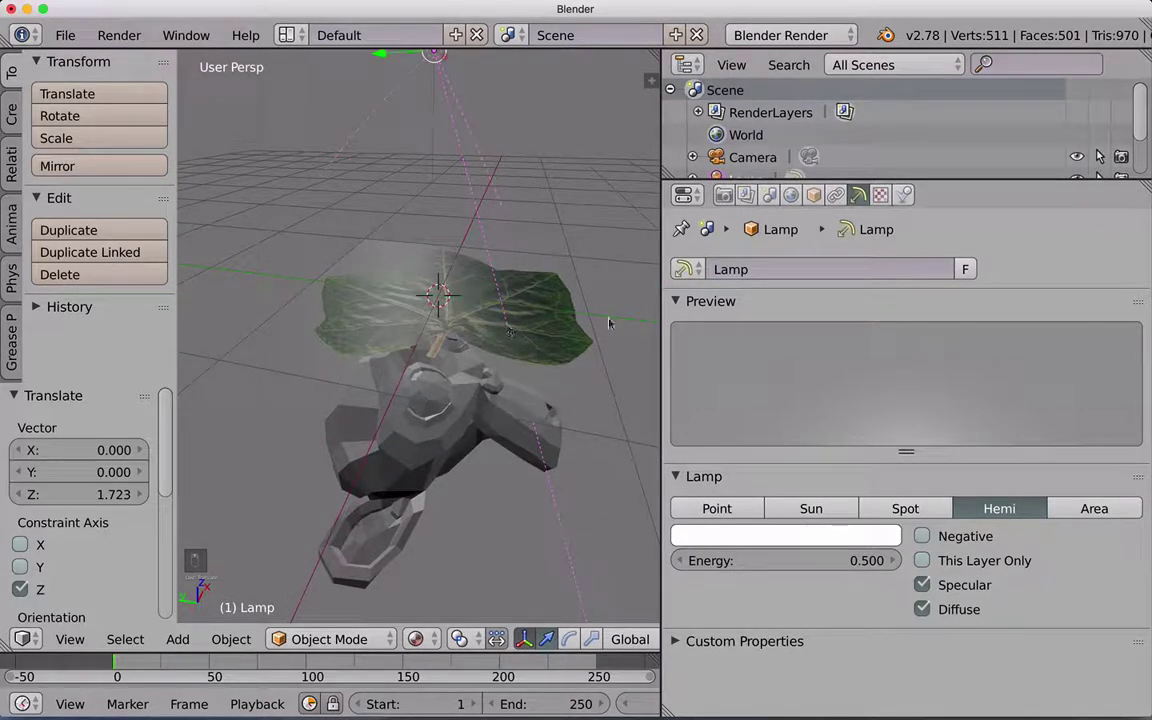
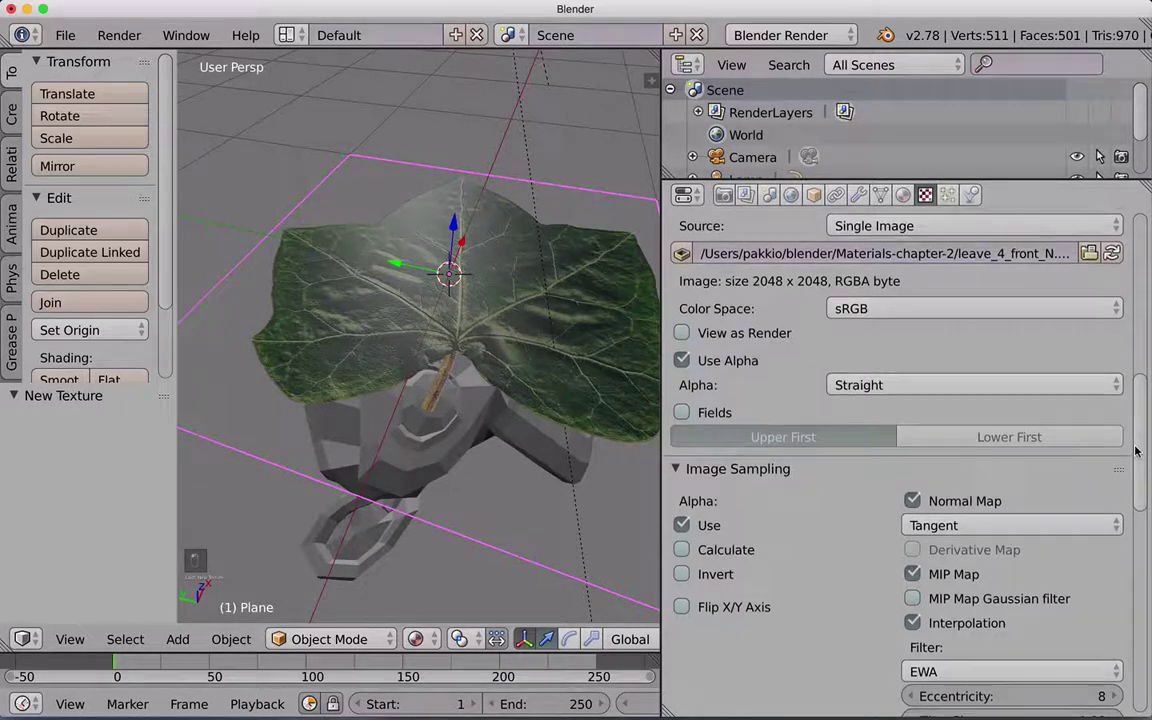
Untick Normal Map under Image Sampling for the leaf's normal texture
drag(1134, 491, 652, 430)
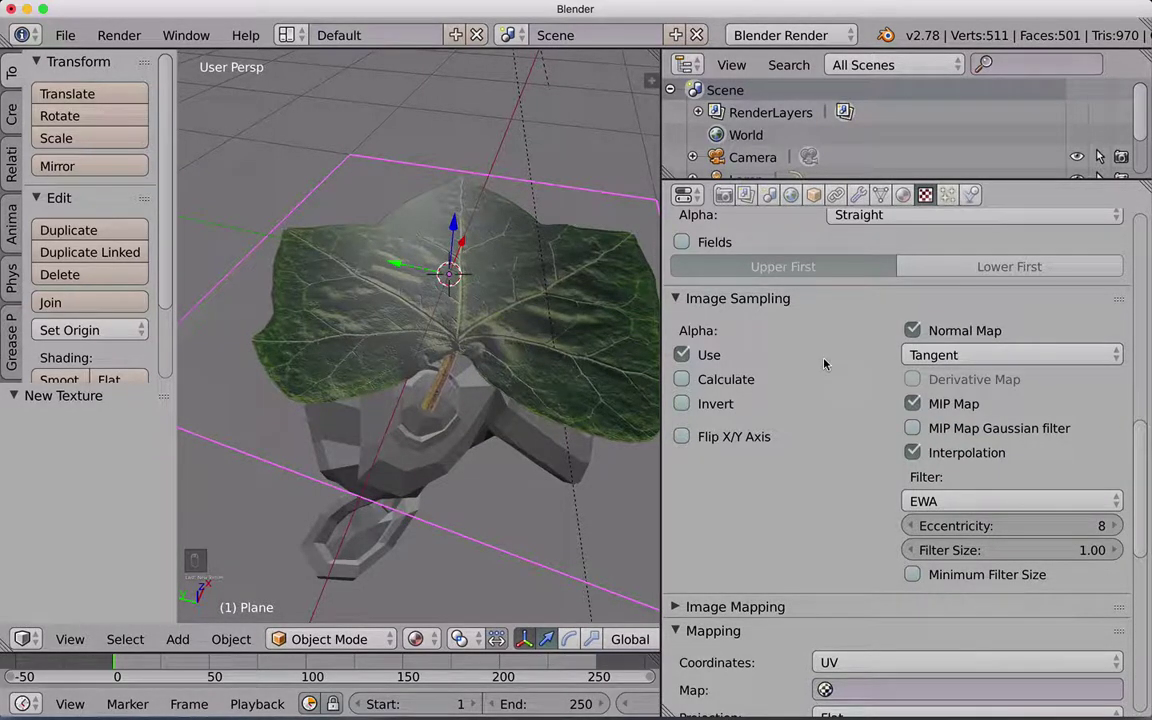
middle_click(1143, 462)
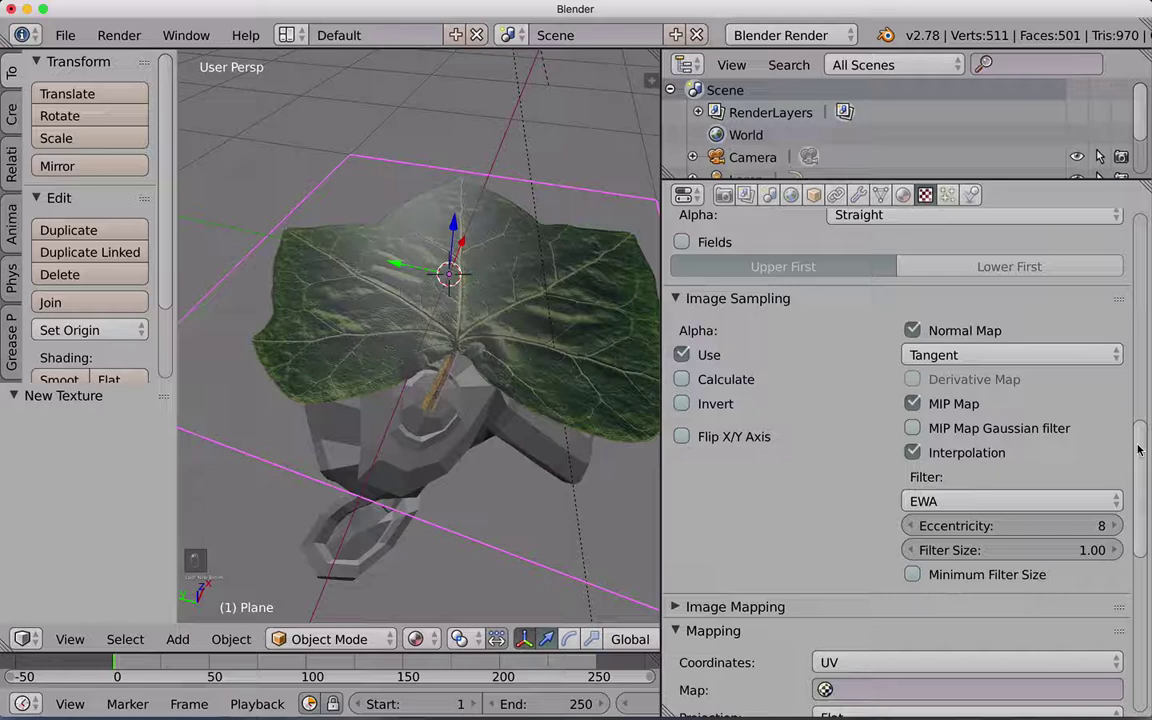
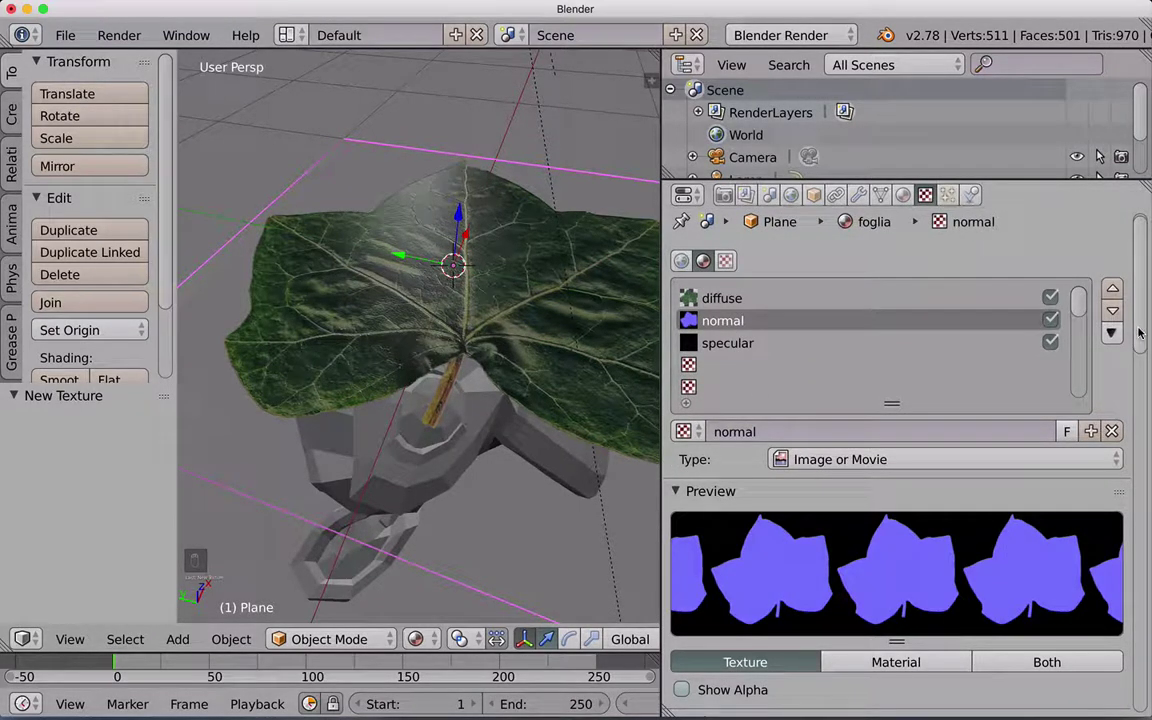
drag(1130, 412, 1126, 457)
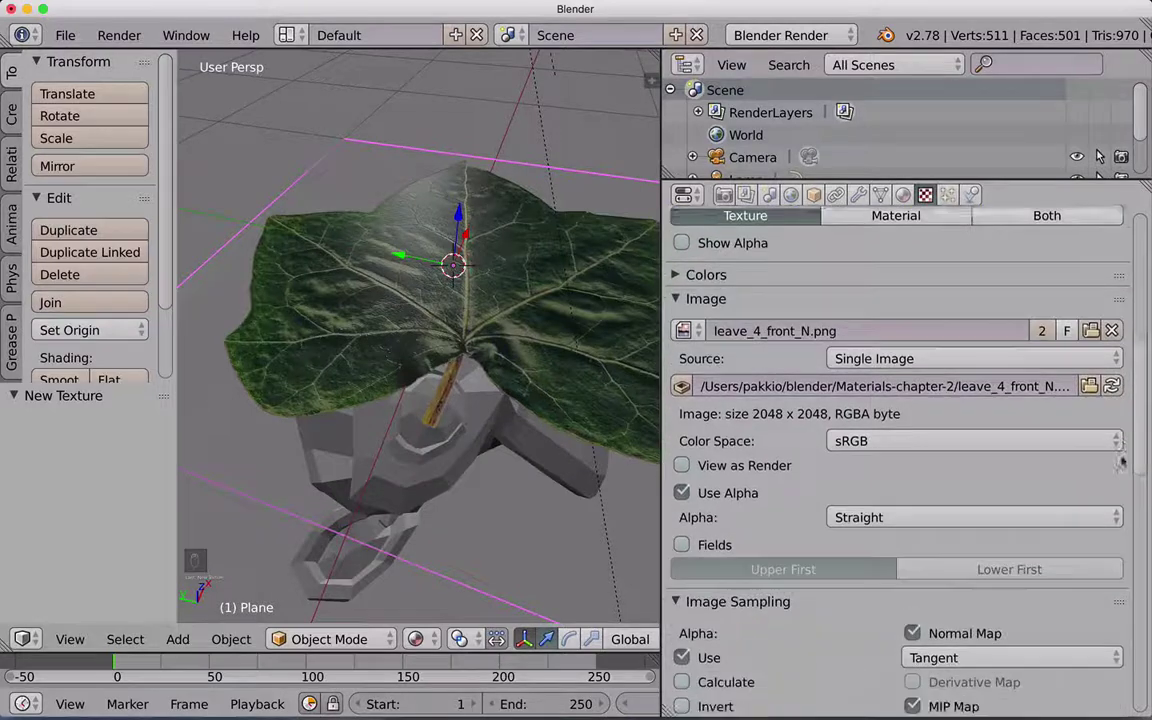
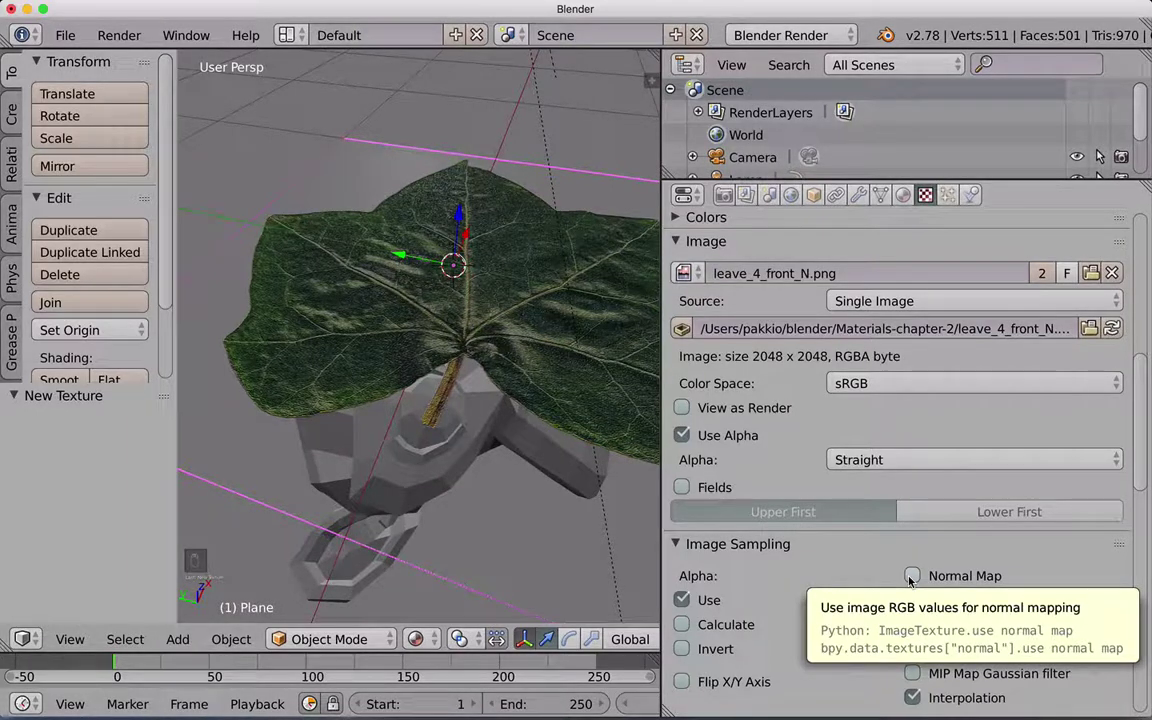
click(912, 581)
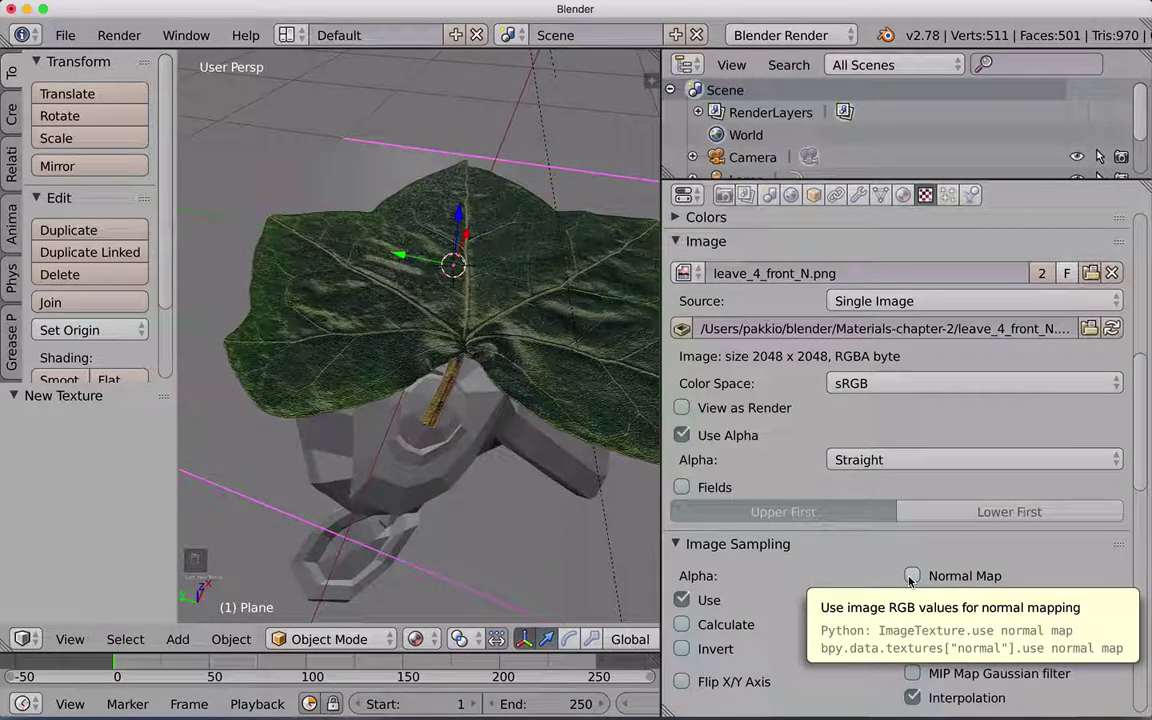
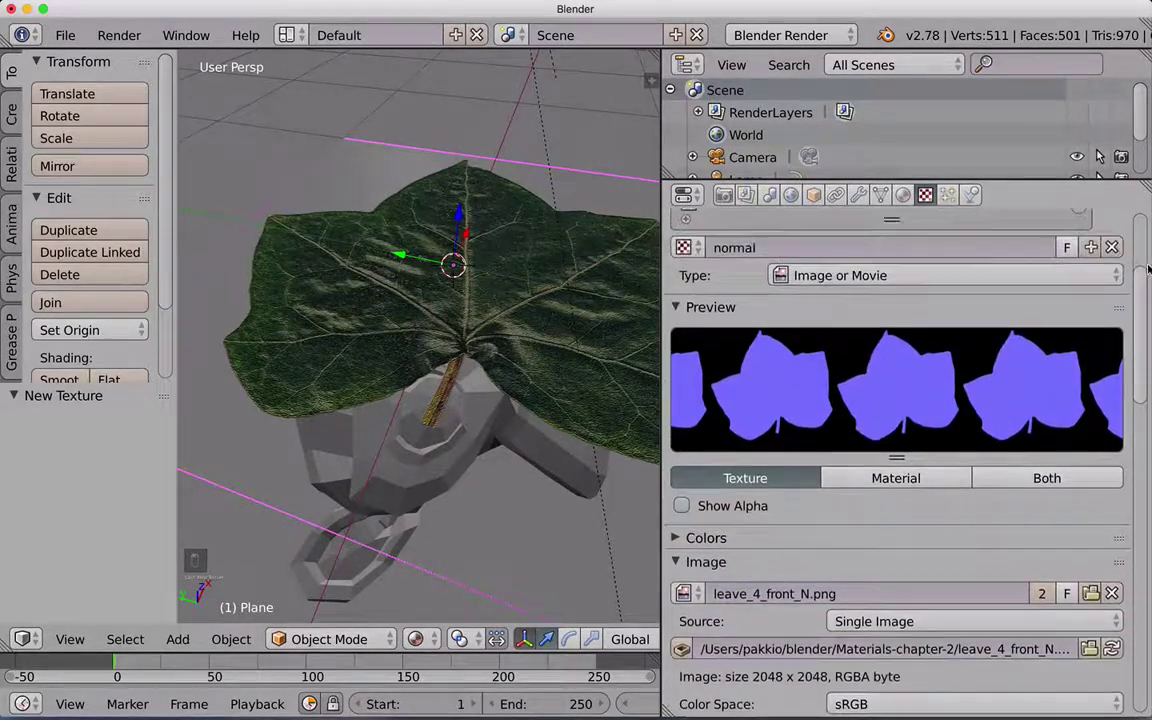
Select the diffuse texture slot in the leaf material's texture list
drag(683, 323, 760, 310)
drag(755, 311, 683, 323)
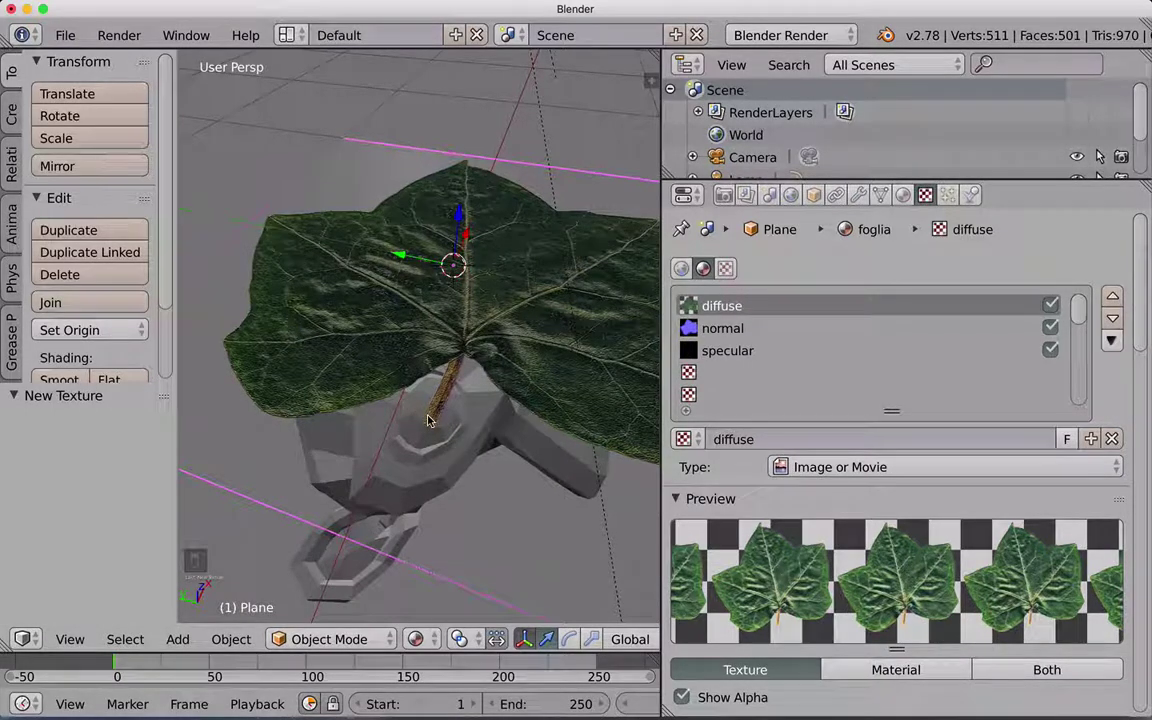